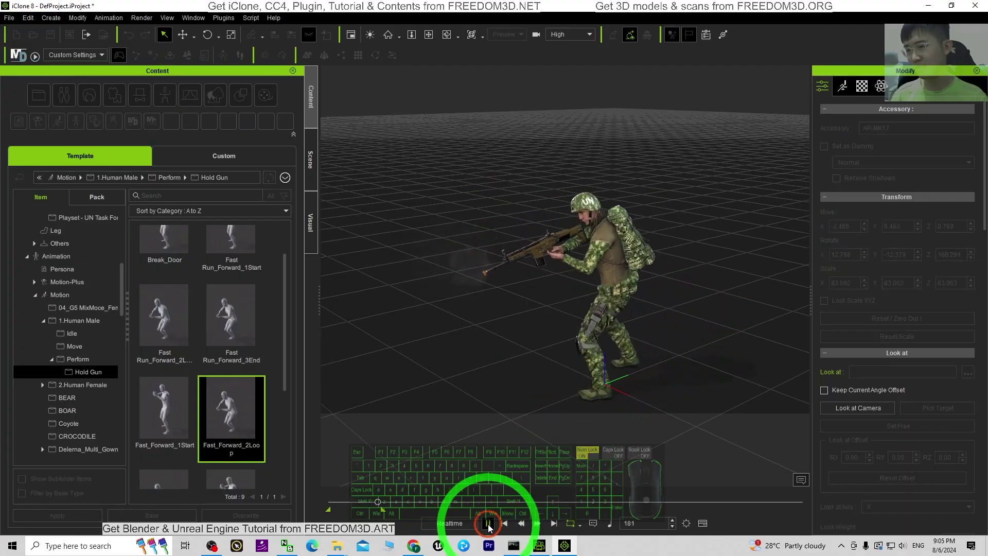
# Step: Navigate the Character Creator 4 viewport around the default scene before starting over
pyautogui.click(601, 255)
pyautogui.press('x')
pyautogui.press('c')
pyautogui.click(535, 290)
pyautogui.scroll(3)
pyautogui.press('x')
pyautogui.press('c')
pyautogui.scroll(3)
pyautogui.press('x')
pyautogui.press('c')
pyautogui.press('c')
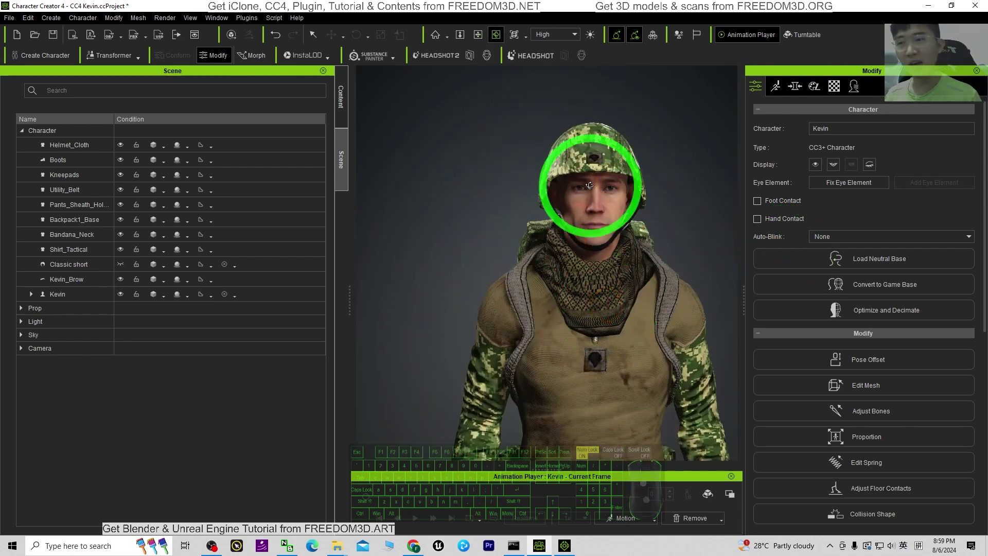
pyautogui.press('c')
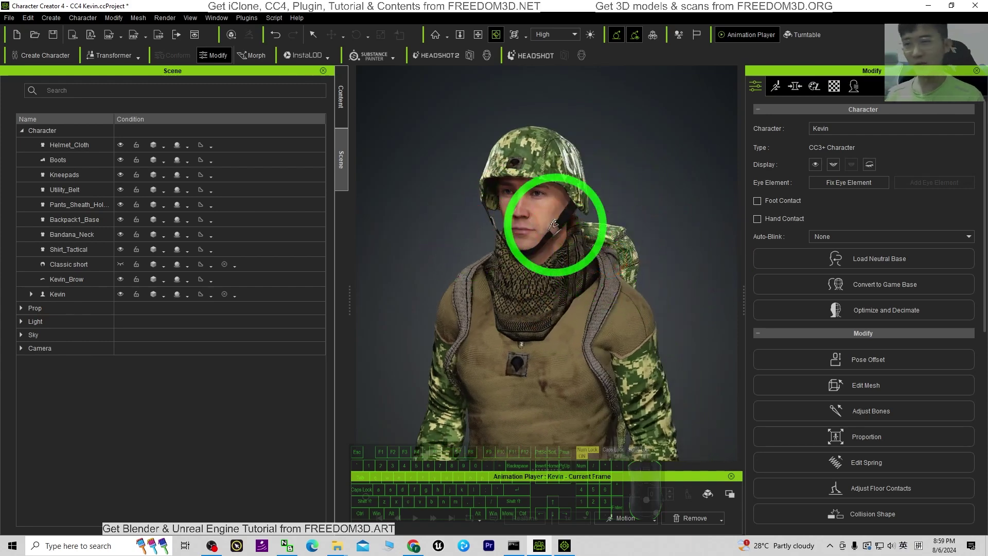
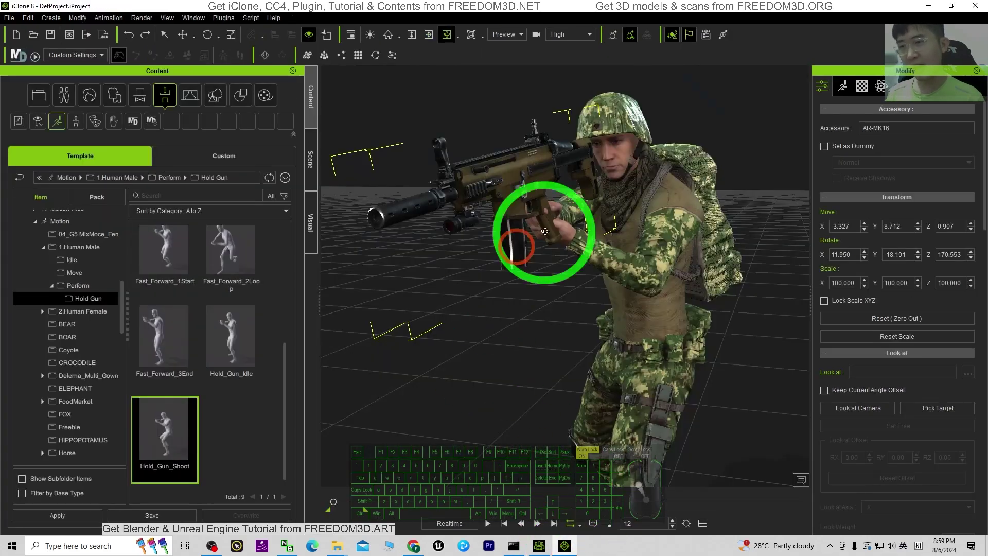
pyautogui.scroll(3)
pyautogui.middleClick(638, 200)
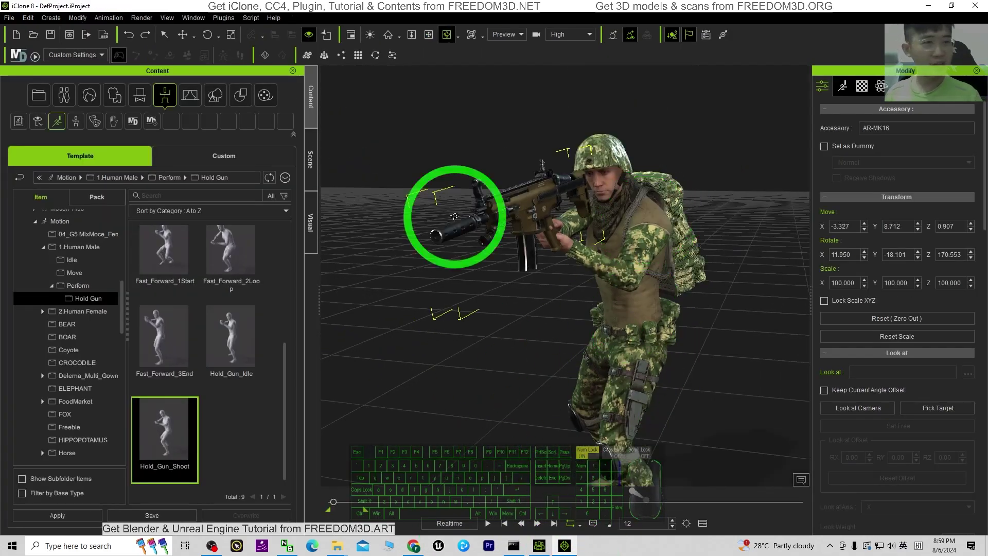
pyautogui.press('x')
pyautogui.press('c')
pyautogui.click(491, 321)
pyautogui.press('x')
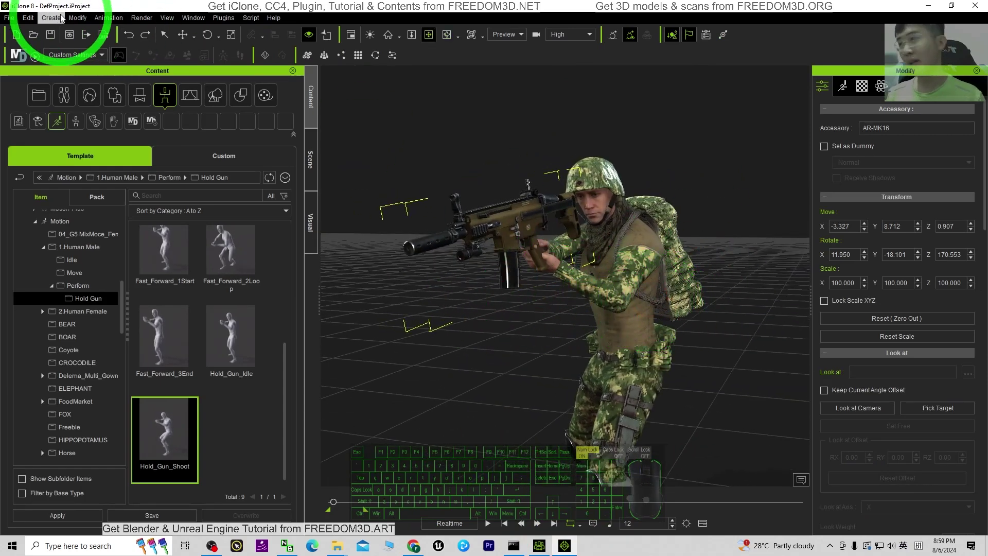
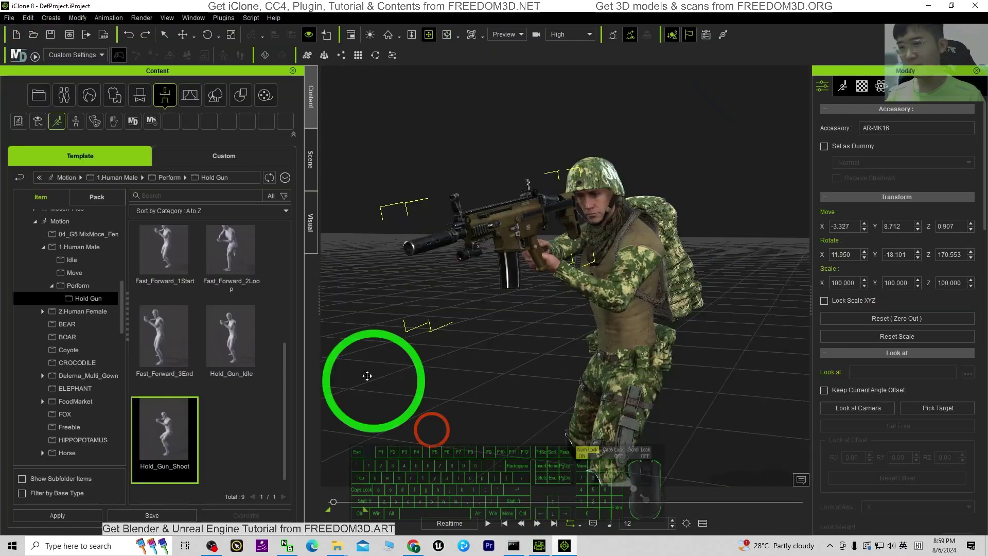
# Step: Start a new empty project in Character Creator 4
pyautogui.click(14, 23)
pyautogui.click(34, 35)
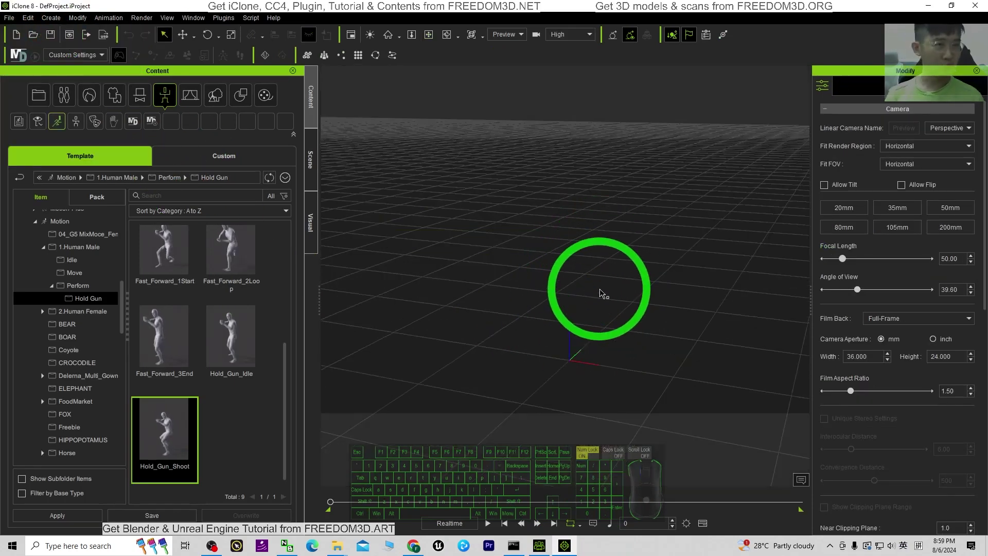
pyautogui.scroll(-3)
pyautogui.scroll(3)
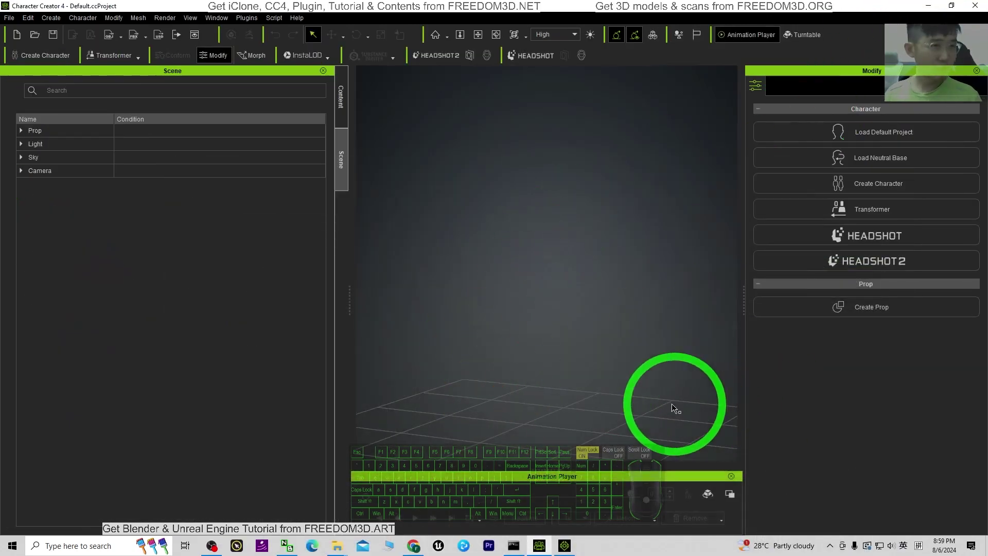
# Step: Browse Actor > Character > Clothed templates and select CC4 Kevin
pyautogui.click(332, 112)
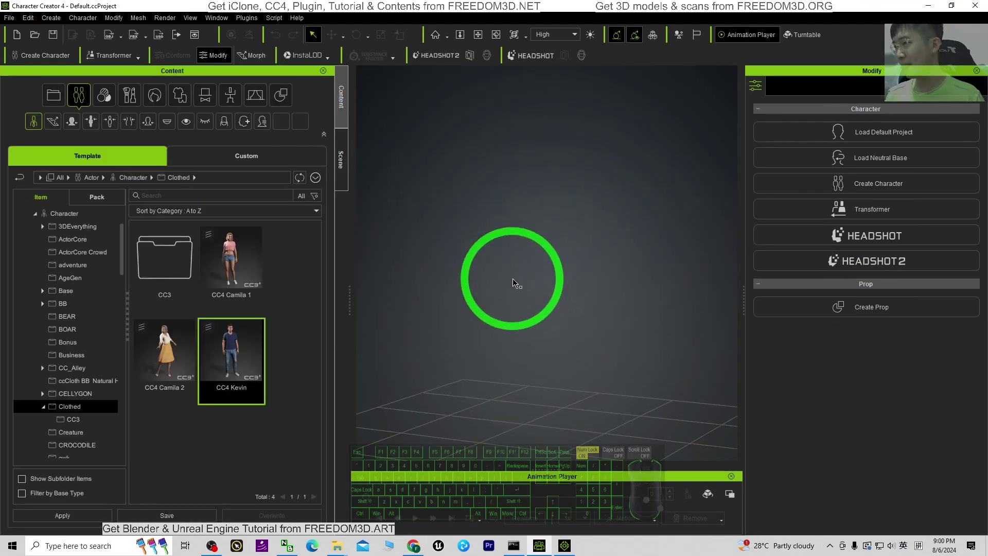
pyautogui.moveTo(237, 372); pyautogui.dragTo(164, 360)
pyautogui.click(255, 345)
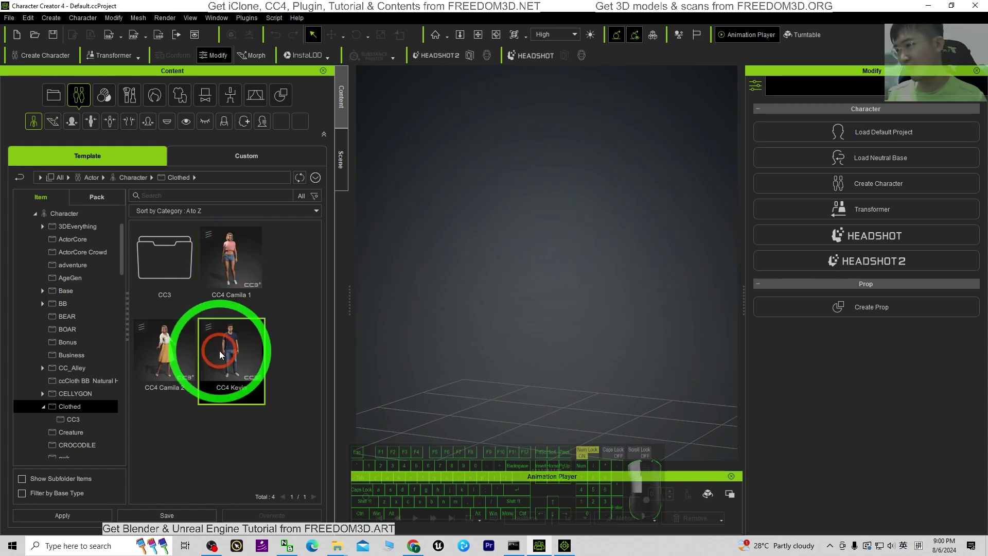
pyautogui.click(177, 352)
pyautogui.click(241, 272)
pyautogui.click(238, 342)
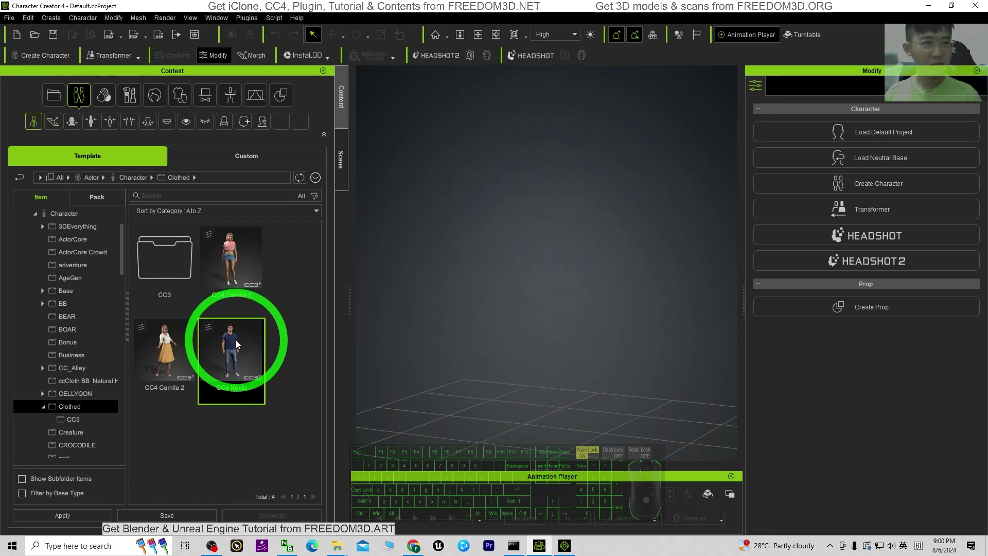
pyautogui.middleClick(80, 302)
# Step: Load UN Task Force - Male 3 from Project > CC Project > Clothed > Playset - UN Task Force
pyautogui.scroll(-3)
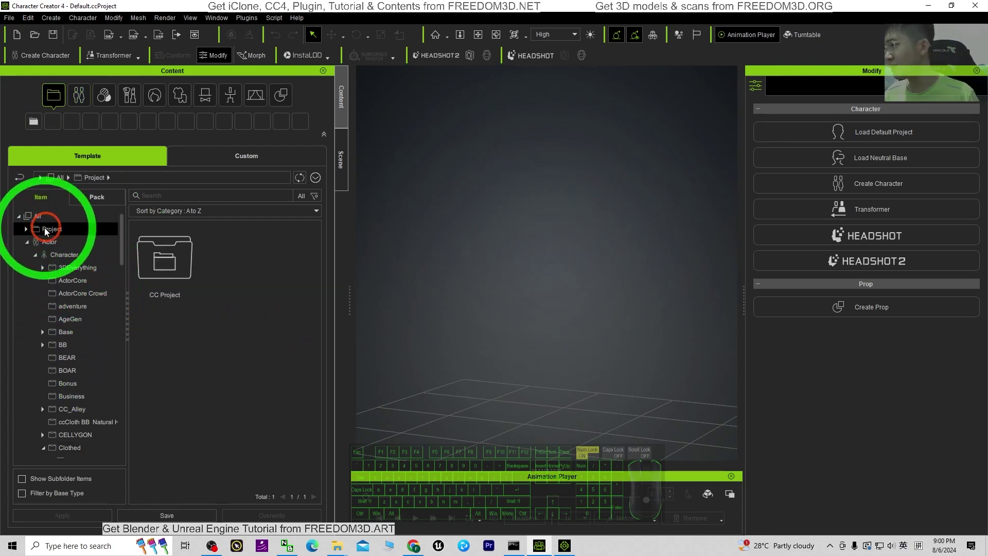
pyautogui.click(27, 232)
pyautogui.click(87, 339)
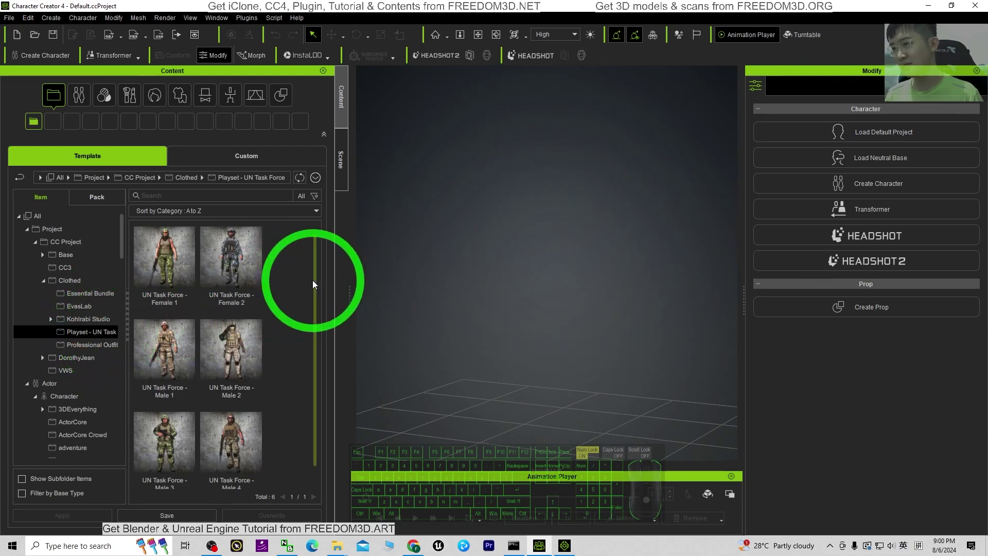
pyautogui.moveTo(315, 359); pyautogui.dragTo(227, 420)
pyautogui.middleClick(279, 374)
pyautogui.scroll(3)
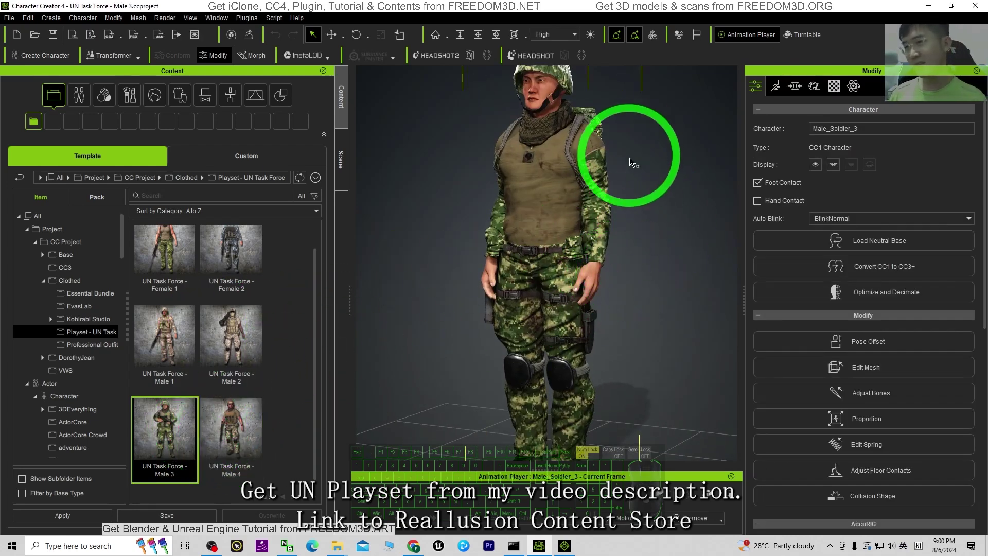
pyautogui.scroll(-3)
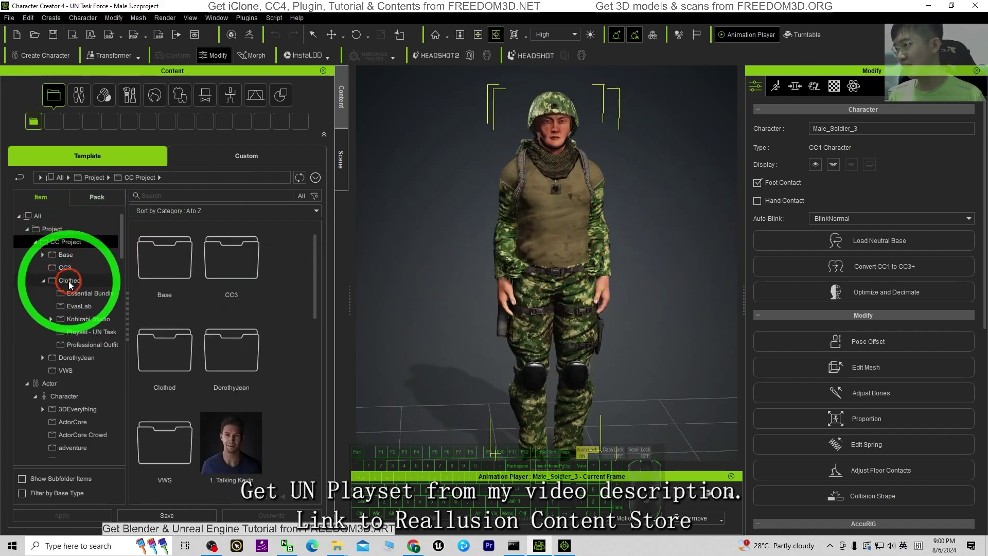
# Step: Apply the CC4 Kevin clothed template to the UN Task Force soldier
pyautogui.rightClick(42, 290)
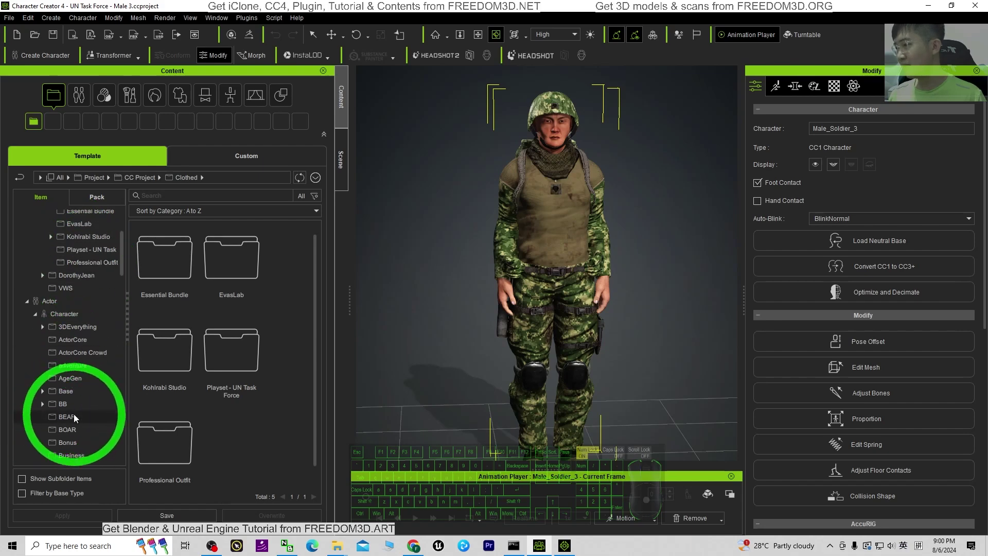
pyautogui.scroll(3)
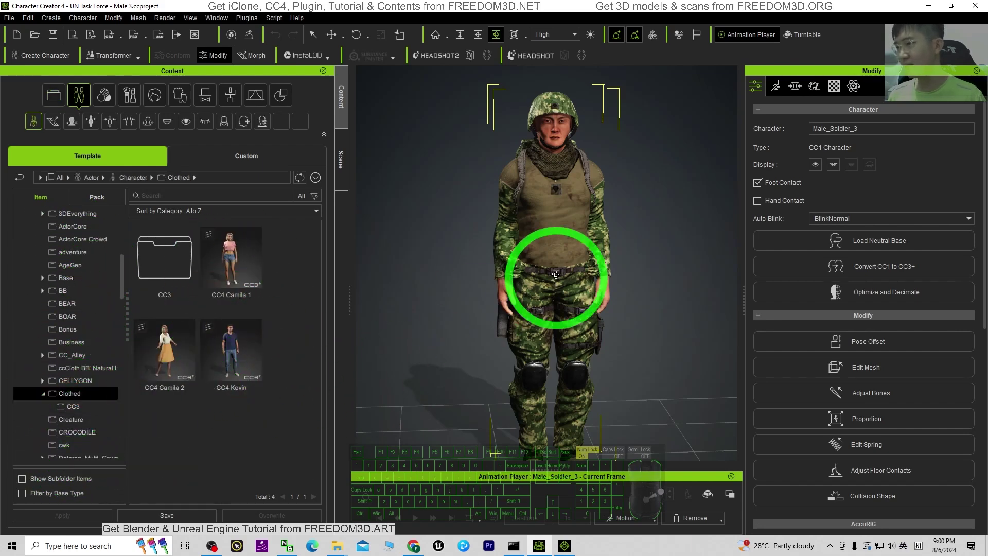
pyautogui.press('x')
pyautogui.press('c')
pyautogui.press('x')
pyautogui.press('c')
pyautogui.press('x')
pyautogui.press('c')
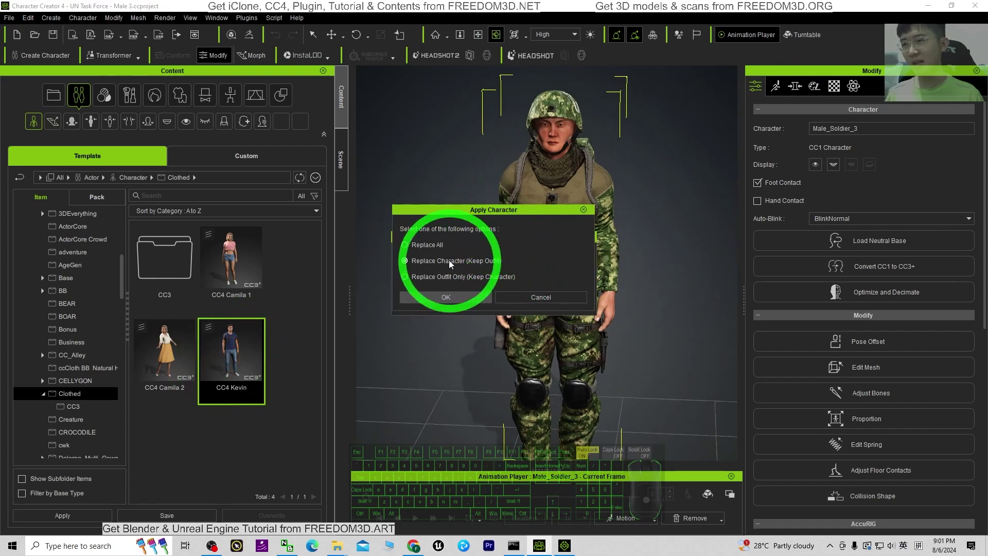
# Step: Choose Replace Character (Keep Outfit) and confirm swapping in Kevin's body
pyautogui.click(428, 250)
pyautogui.click(414, 268)
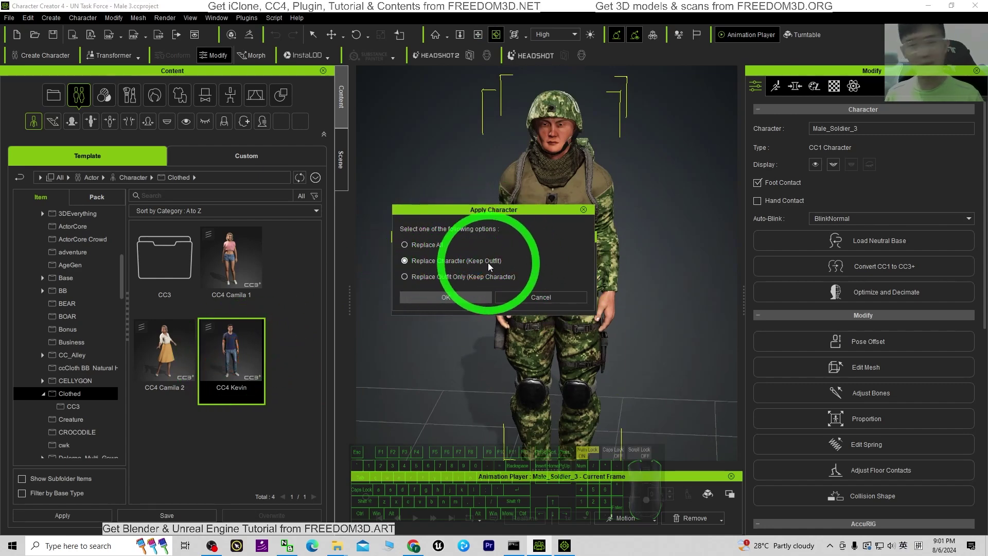
pyautogui.click(450, 303)
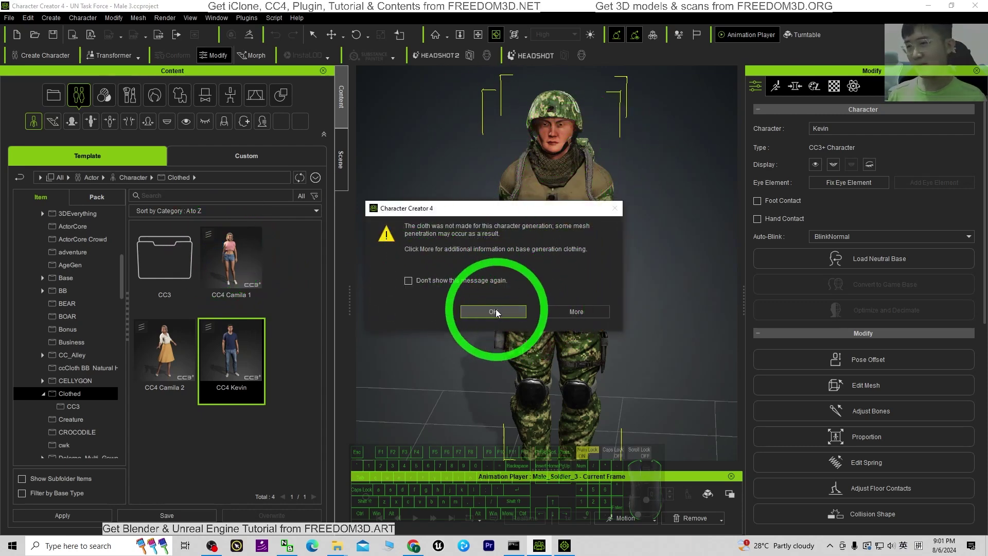
# Step: Dismiss the cloth compatibility warning and inspect Kevin's helmet in the UN soldier outfit
pyautogui.click(721, 311)
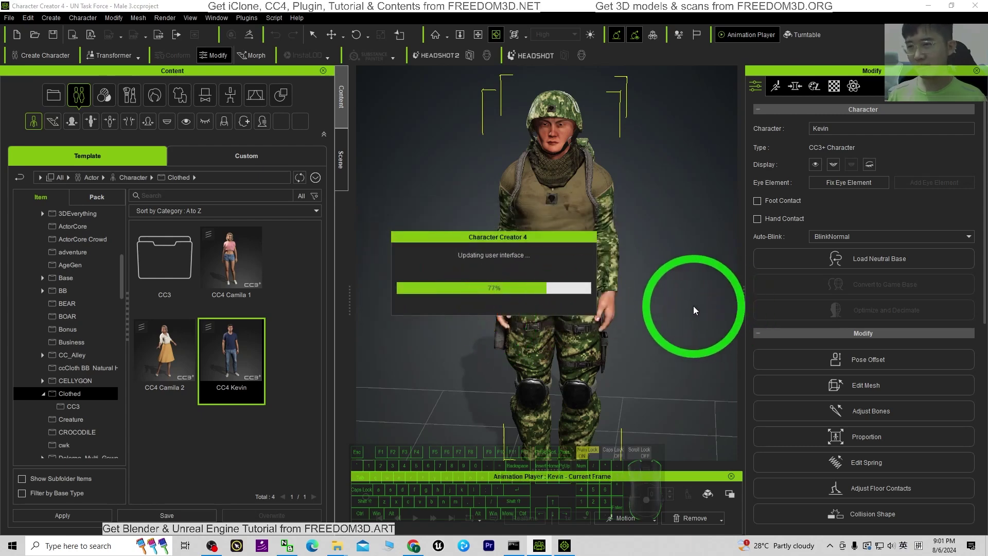
pyautogui.scroll(-3)
pyautogui.press('x')
pyautogui.press('c')
pyautogui.press('x')
pyautogui.scroll(3)
pyautogui.click(574, 244)
pyautogui.moveTo(607, 307); pyautogui.dragTo(640, 302)
pyautogui.press('q')
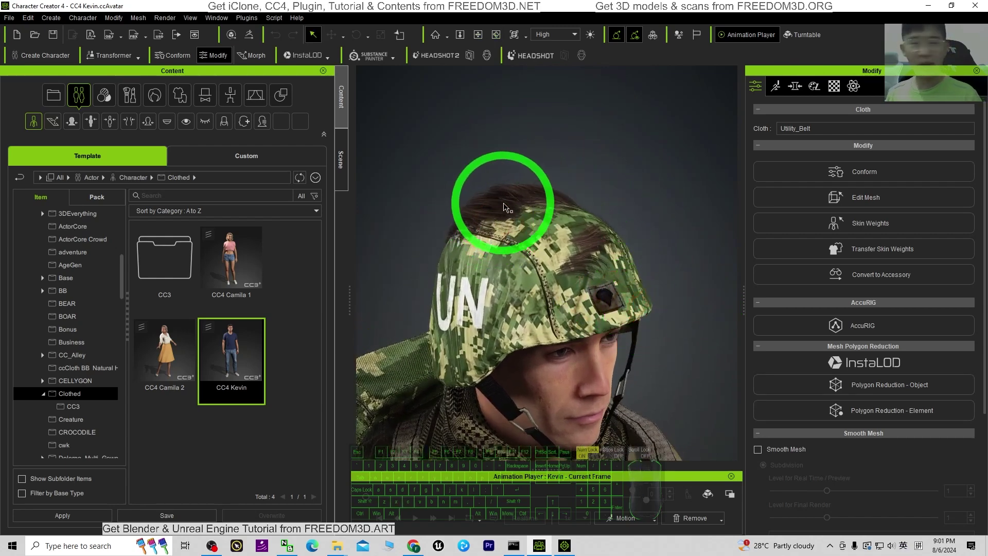
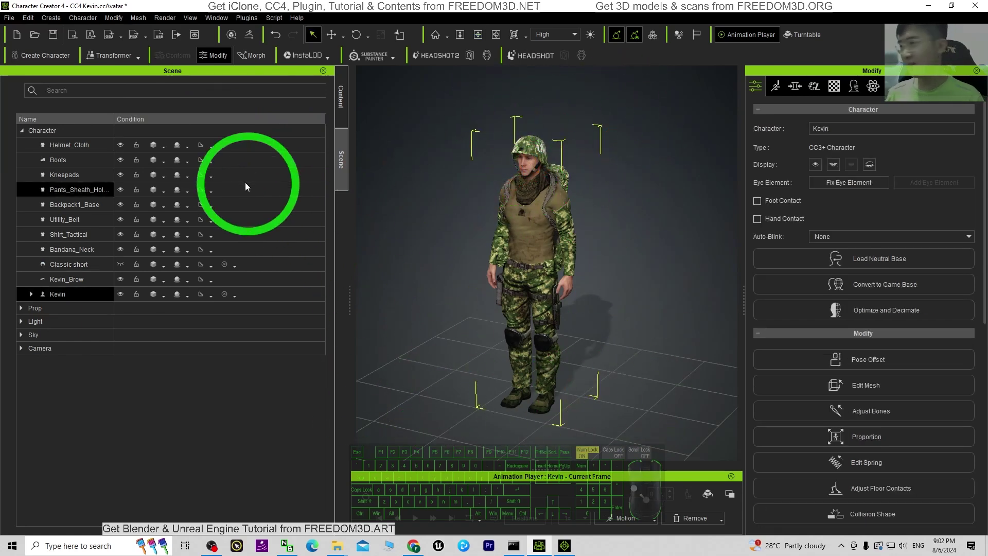
# Step: Send the dressed Kevin soldier to iClone via File > Export > Send to iClone
pyautogui.click(10, 22)
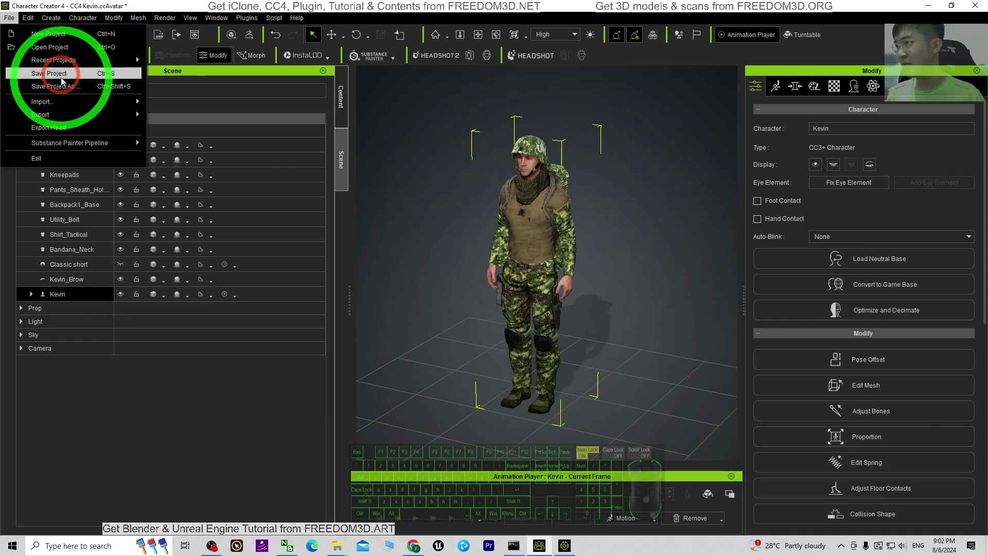
pyautogui.click(66, 121)
pyautogui.click(198, 146)
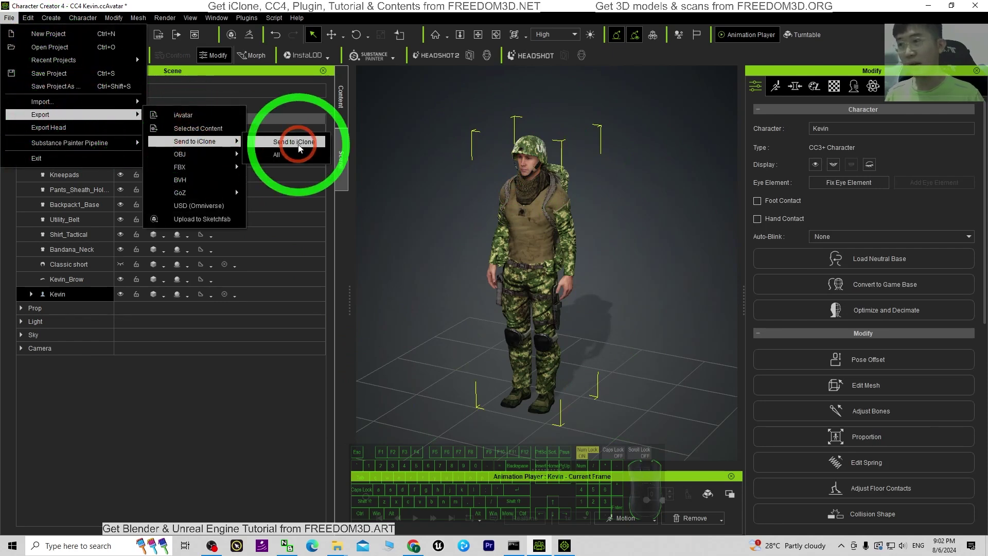
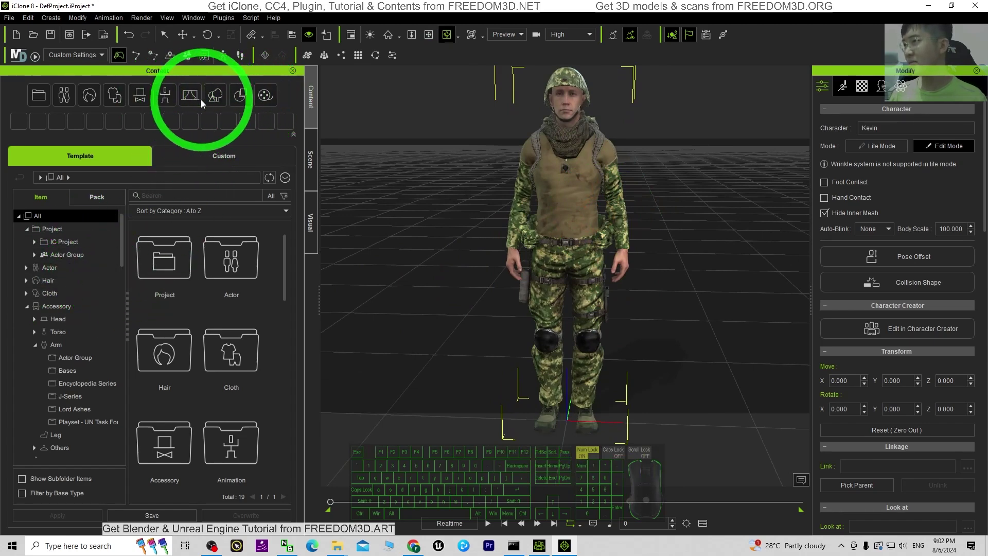
# Step: Attach the AR-MK17 rifle from Accessory > Arm > Playset - UN Task Force to Kevin
pyautogui.click(145, 103)
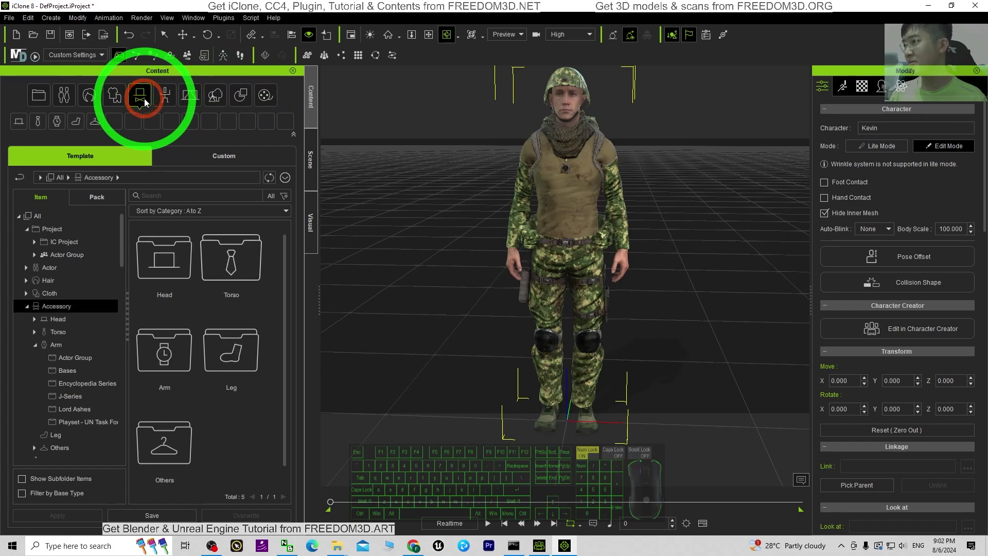
pyautogui.click(68, 308)
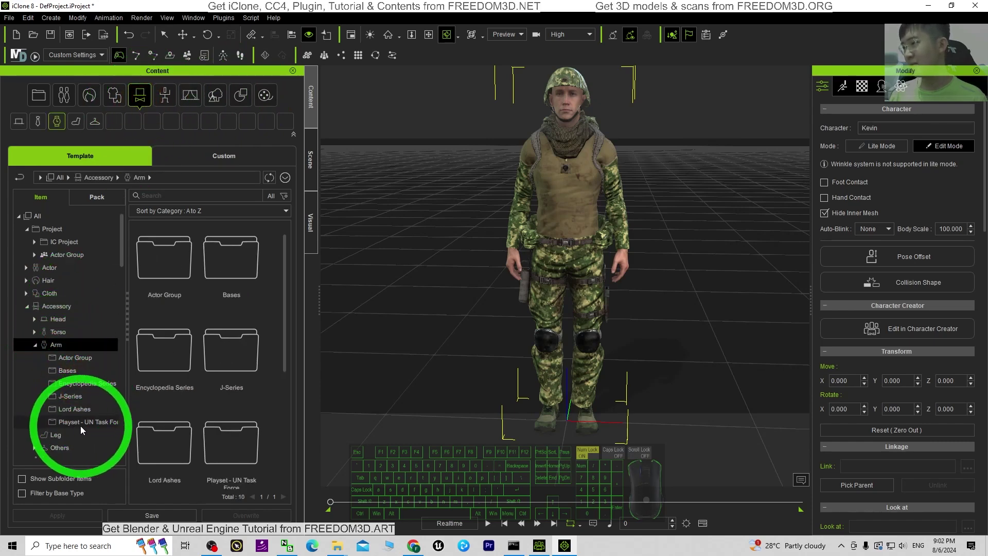
pyautogui.click(87, 427)
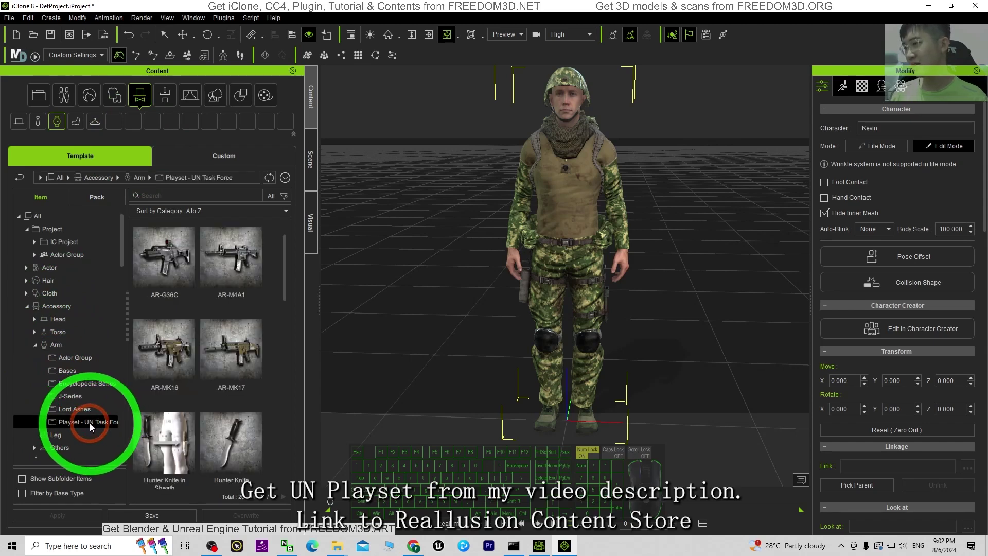
pyautogui.click(298, 271)
pyautogui.moveTo(292, 294); pyautogui.dragTo(322, 239)
pyautogui.moveTo(496, 379); pyautogui.dragTo(485, 384)
pyautogui.moveTo(236, 360); pyautogui.dragTo(545, 249)
pyautogui.moveTo(622, 270); pyautogui.dragTo(429, 256)
pyautogui.scroll(3)
# Step: Browse Motion > 1.Human Male > Perform > Hold Gun in the Content panel
pyautogui.click(766, 227)
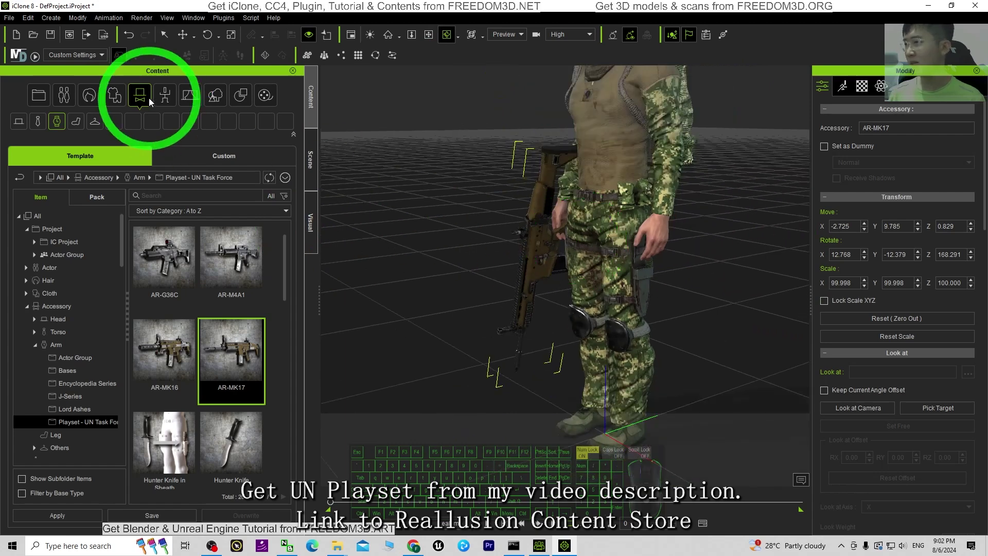
pyautogui.click(167, 98)
pyautogui.scroll(3)
pyautogui.scroll(3)
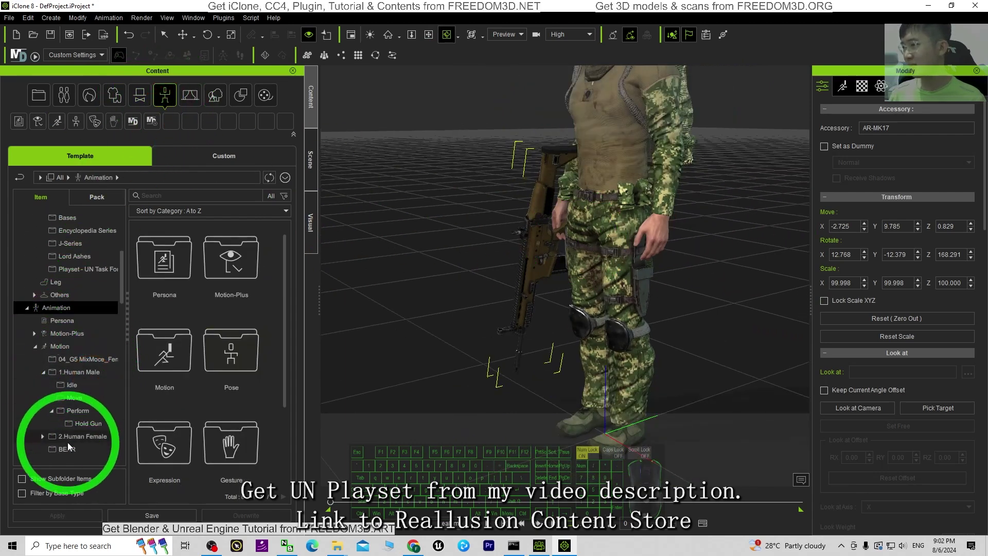
pyautogui.click(83, 323)
pyautogui.click(86, 376)
pyautogui.click(79, 362)
pyautogui.click(90, 375)
pyautogui.moveTo(286, 283); pyautogui.dragTo(291, 402)
pyautogui.click(285, 404)
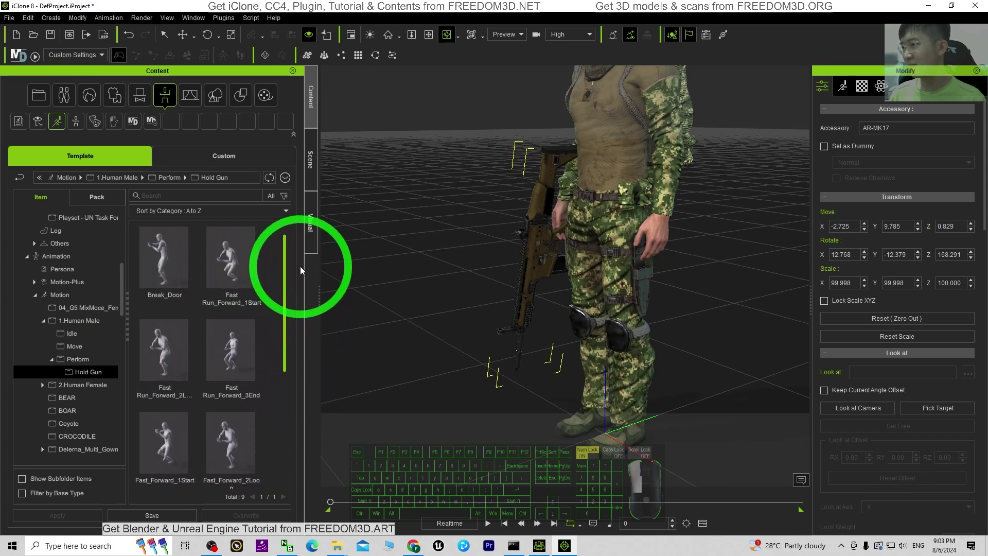
# Step: Apply the Hold_Gun_Shoot motion so Kevin crouches aiming the rifle
pyautogui.click(293, 440)
pyautogui.middleClick(177, 430)
pyautogui.middleClick(178, 430)
pyautogui.middleClick(563, 300)
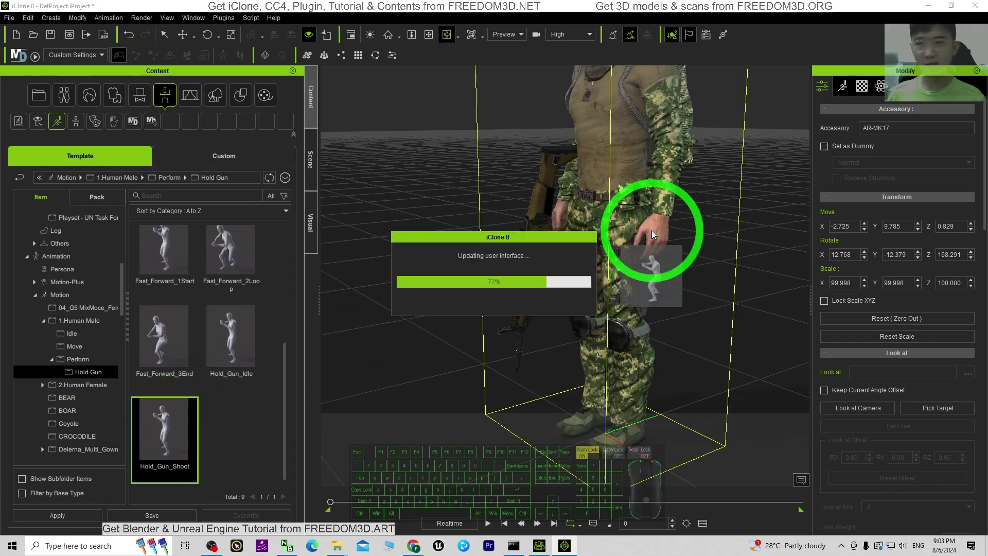
pyautogui.middleClick(657, 226)
# Step: Scale the AR-MK17 rifle to about 83% and move it to sit in Kevin's hands
pyautogui.press('x')
pyautogui.press('c')
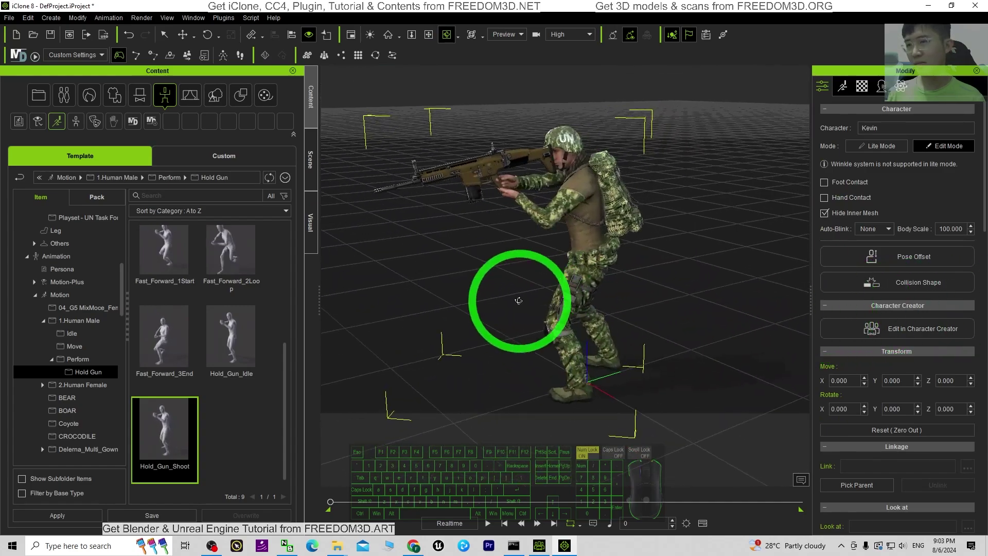
pyautogui.rightClick(534, 203)
pyautogui.press('x')
pyautogui.press('c')
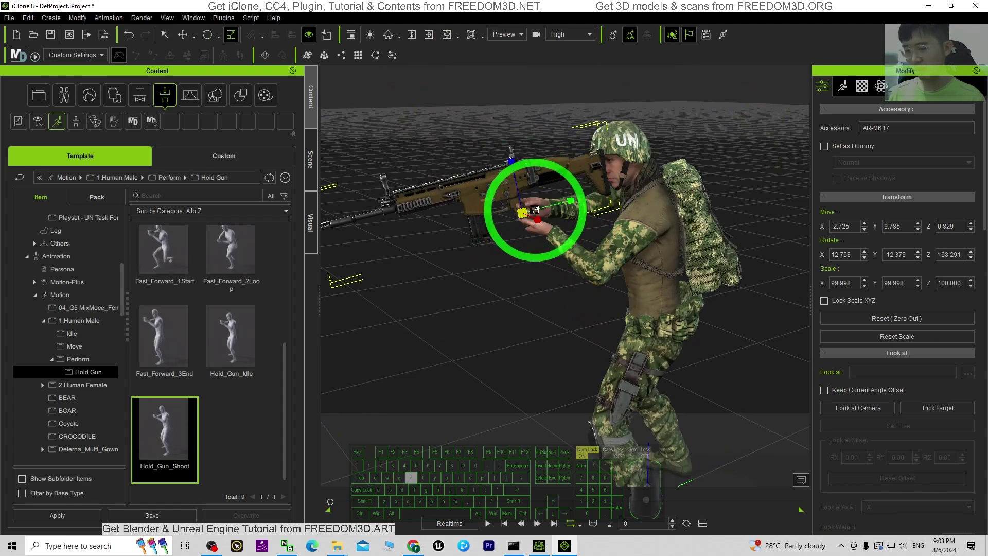
pyautogui.press('r')
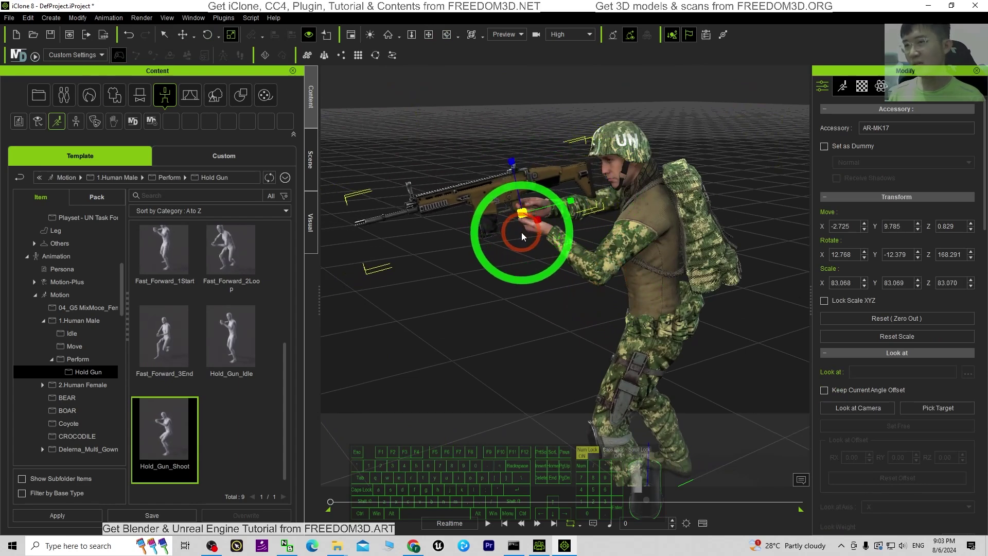
pyautogui.press('c')
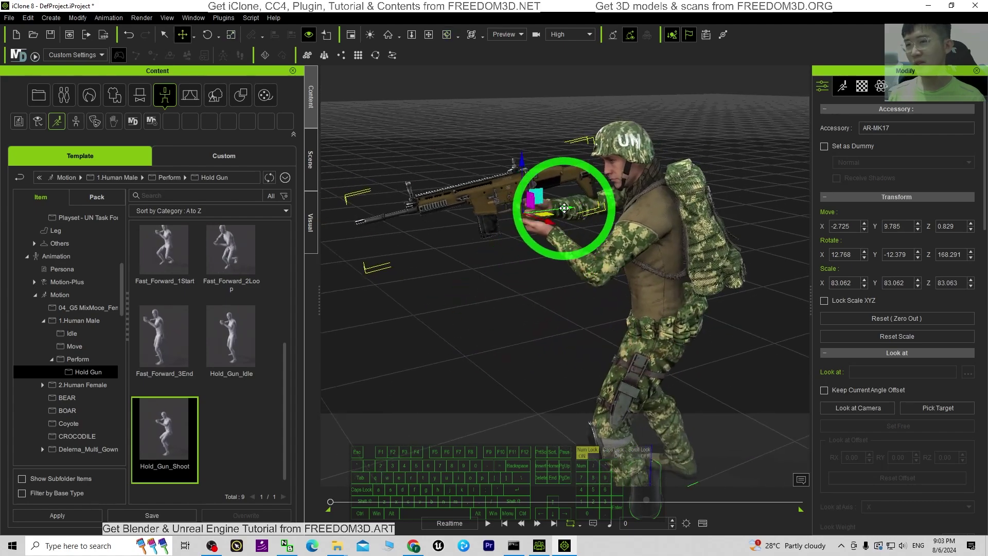
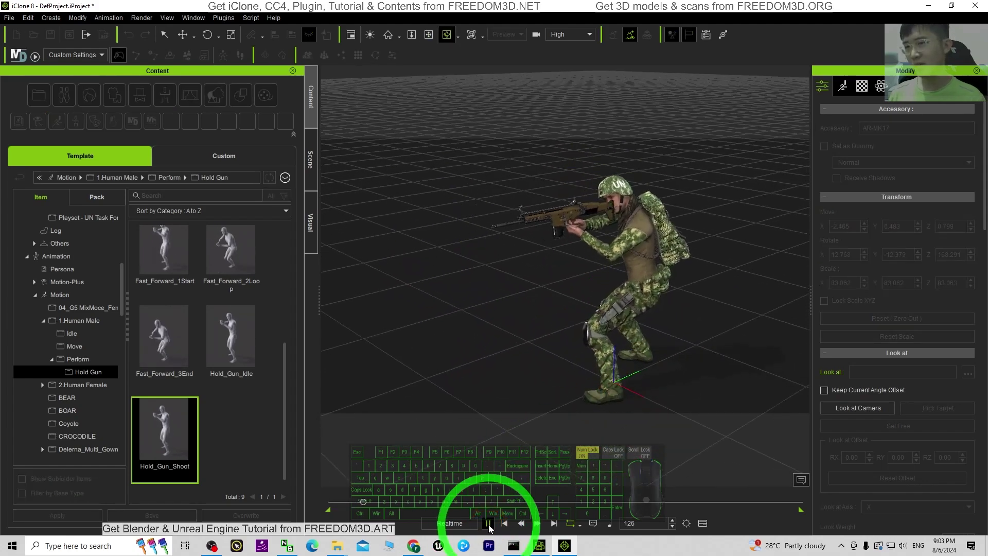
# Step: Preview the shooting animation on the timeline and select the rifle
pyautogui.click(492, 529)
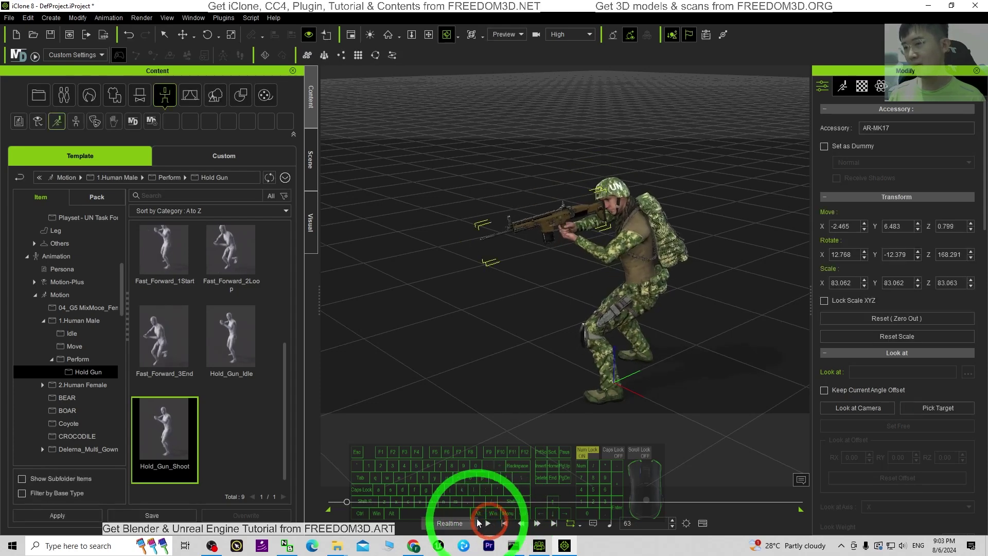
pyautogui.click(348, 507)
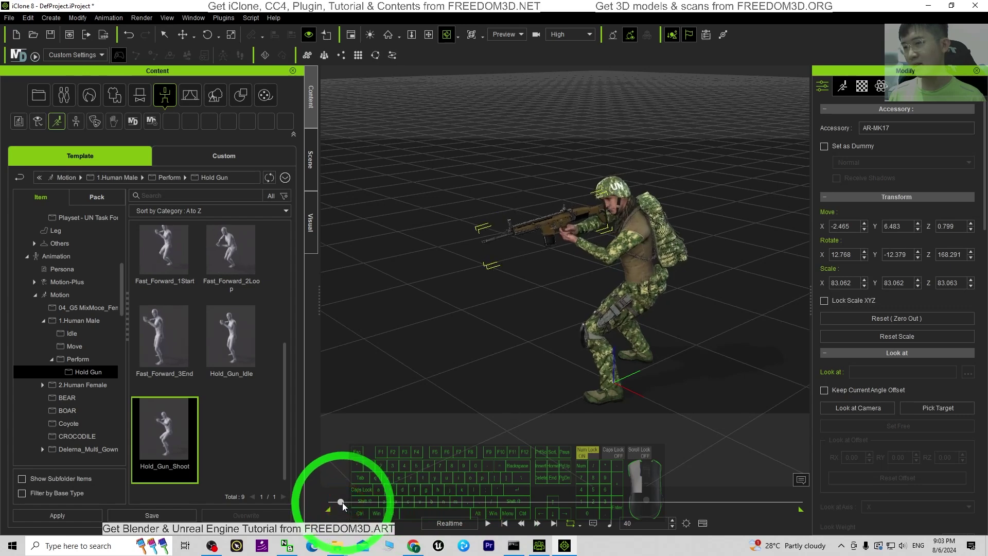
pyautogui.click(346, 509)
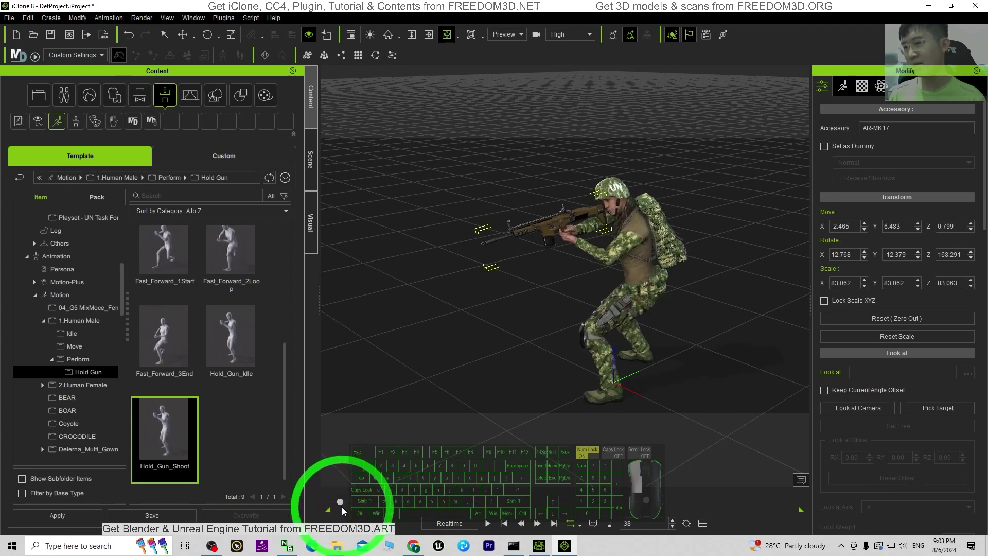
pyautogui.click(547, 228)
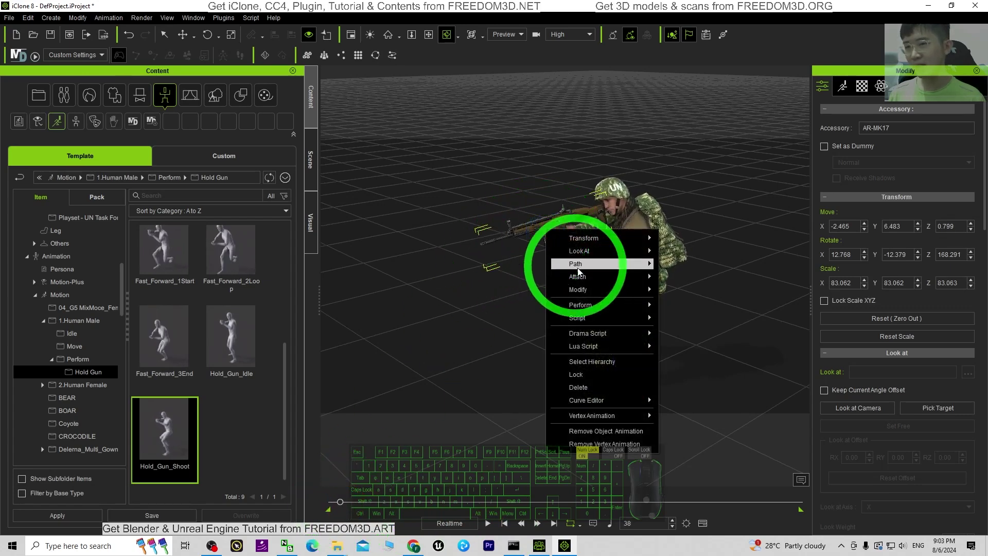
# Step: Assign the Burst shooting script to the rifle and play it back
pyautogui.click(601, 309)
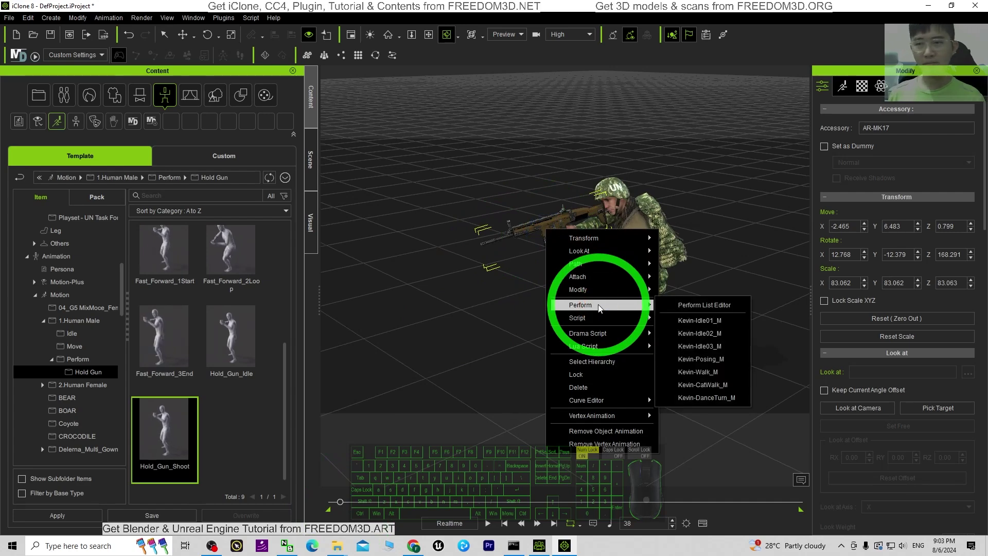
pyautogui.click(601, 322)
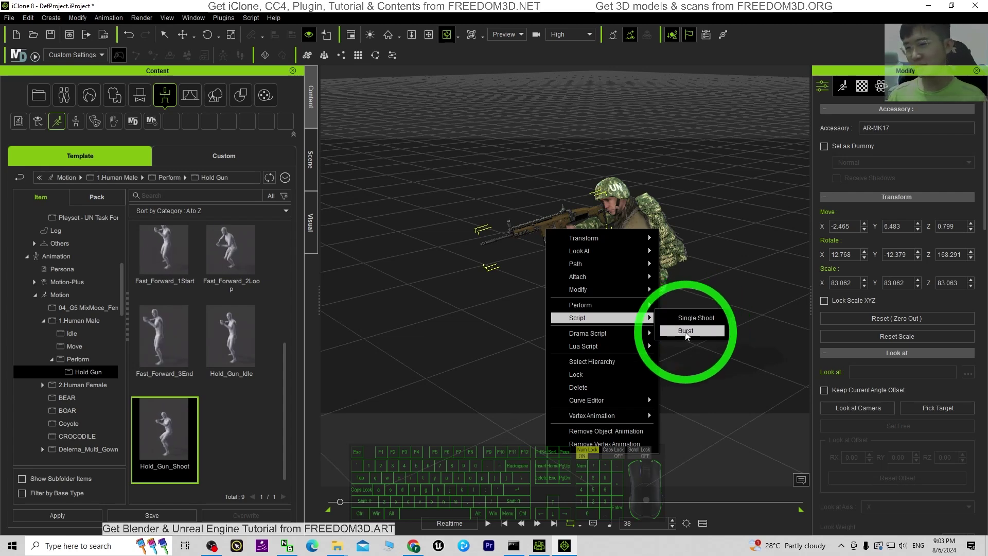
pyautogui.click(686, 336)
pyautogui.click(495, 531)
pyautogui.press('z')
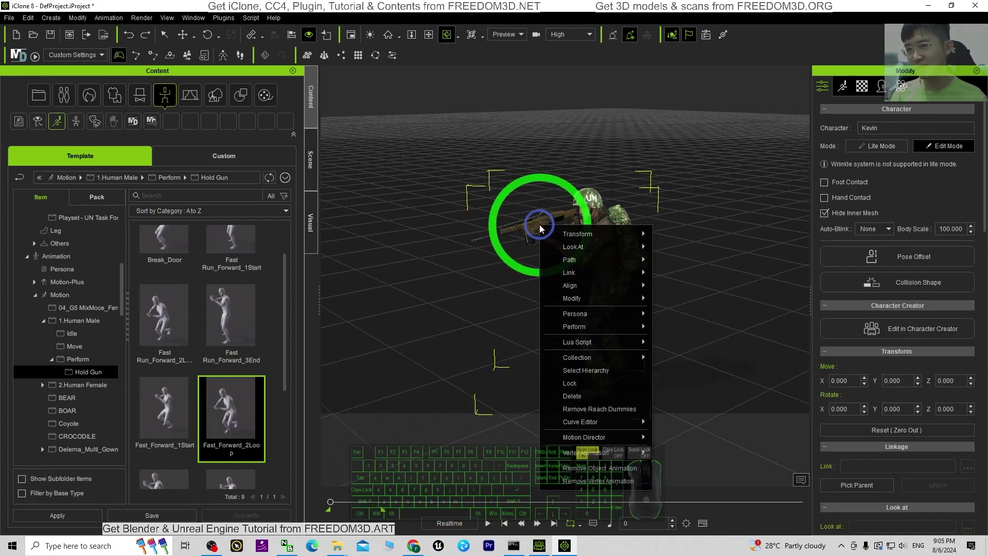
# Step: Select the rifle and assign the Single Shoot script instead
pyautogui.click(598, 331)
pyautogui.click(609, 330)
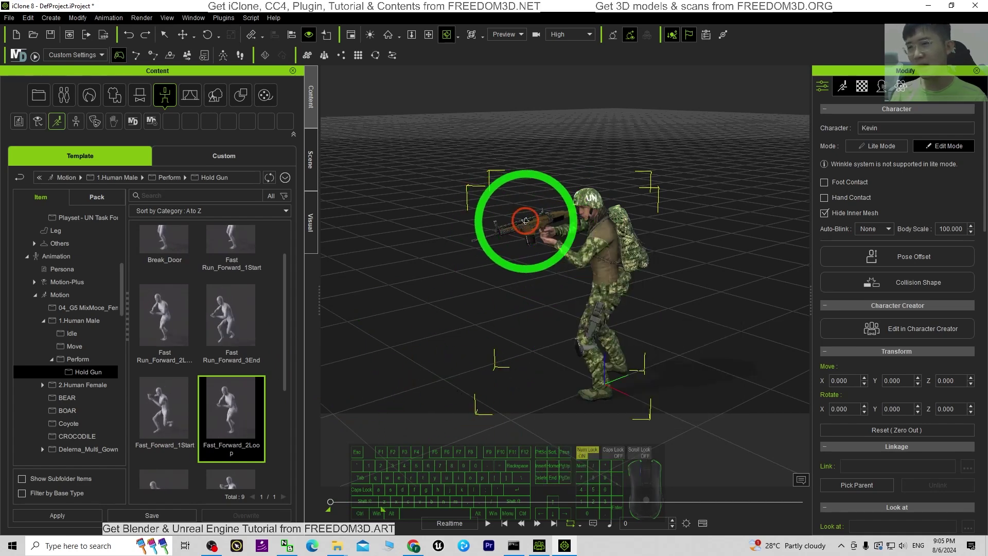
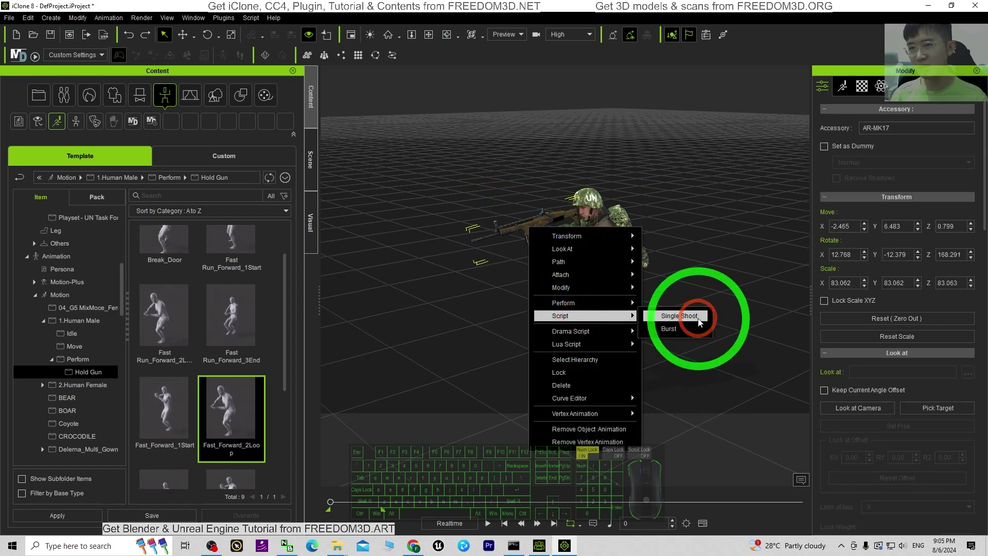
pyautogui.click(676, 334)
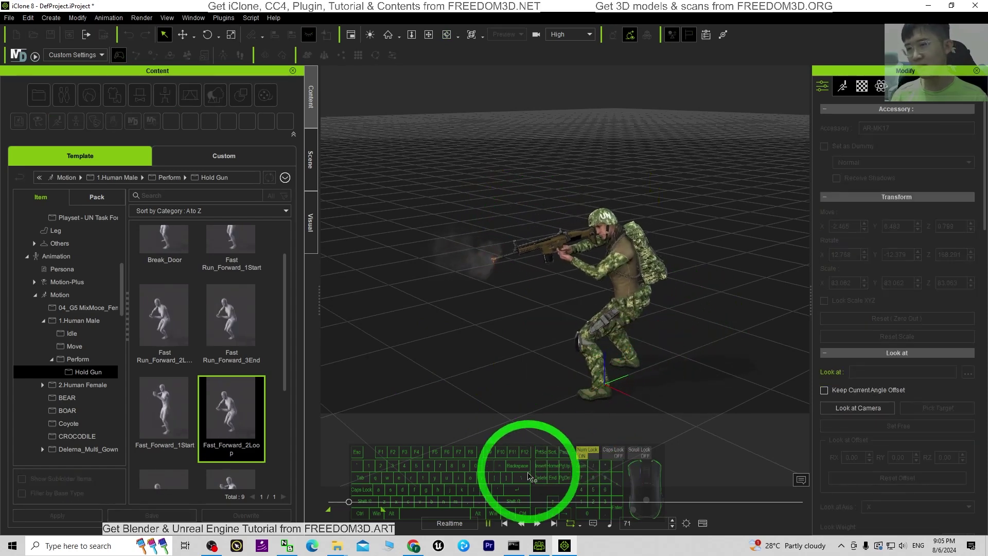
# Step: Play and replay the animation to preview the muzzle flashes and smoke
pyautogui.click(491, 528)
pyautogui.click(507, 527)
pyautogui.click(487, 531)
pyautogui.scroll(3)
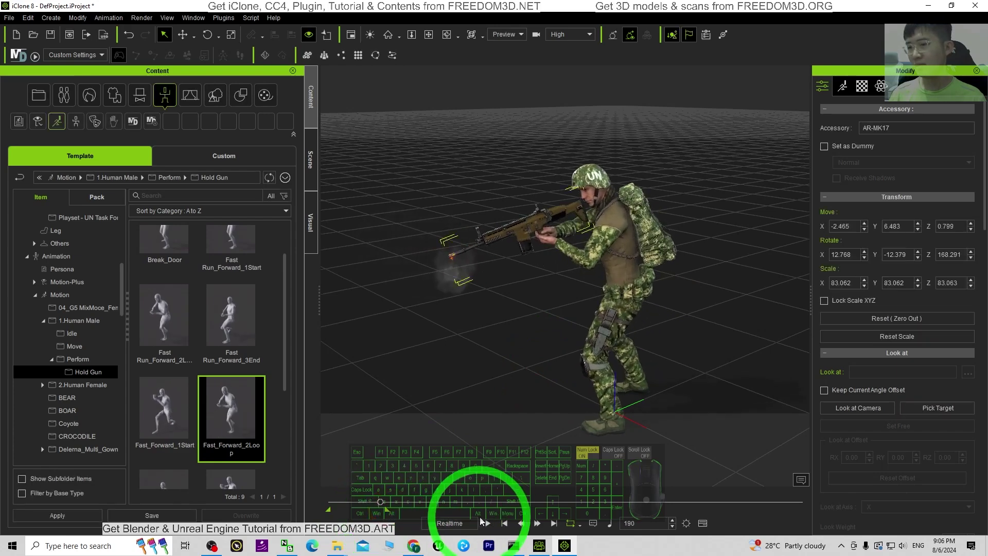
pyautogui.click(513, 527)
pyautogui.click(489, 526)
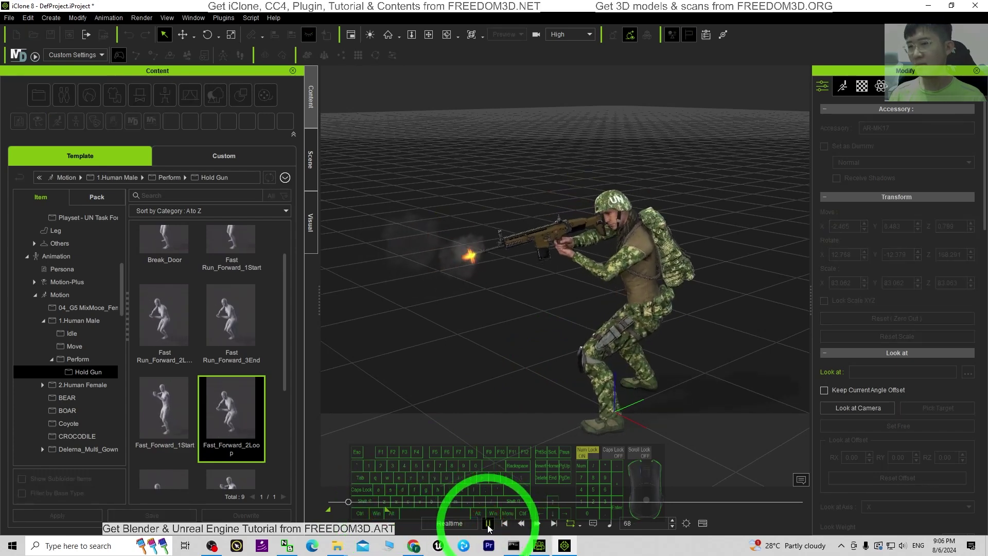
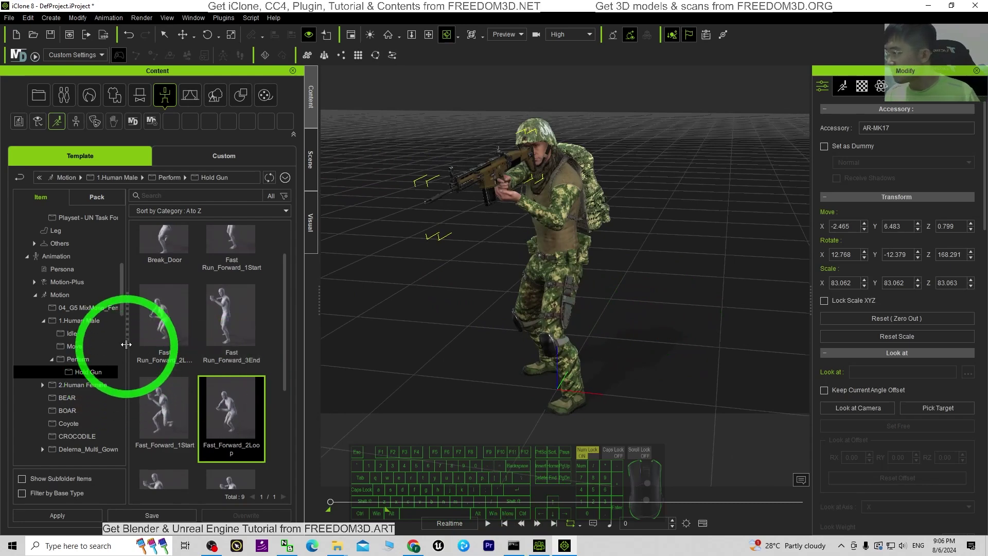
pyautogui.click(80, 360)
pyautogui.click(81, 377)
pyautogui.scroll(3)
pyautogui.moveTo(563, 521); pyautogui.dragTo(537, 548)
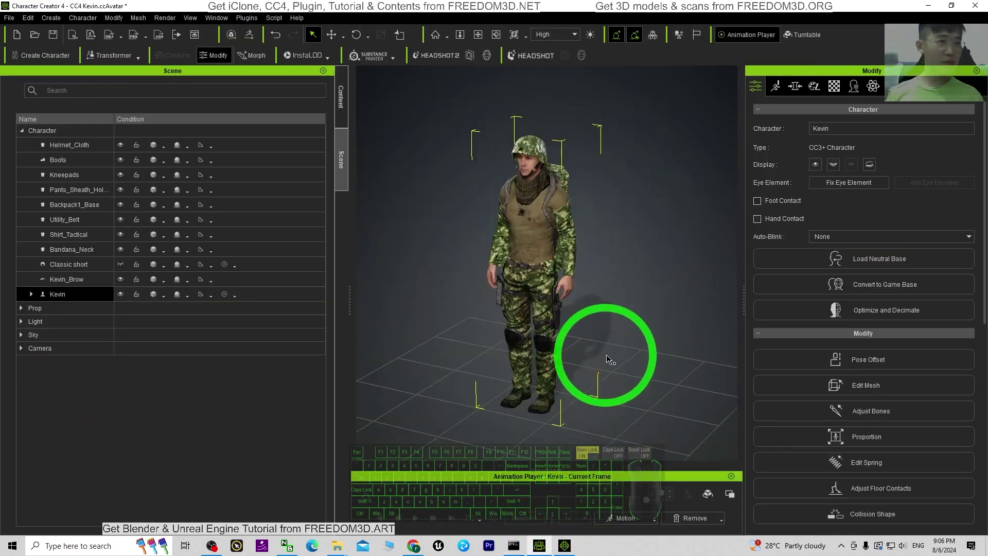
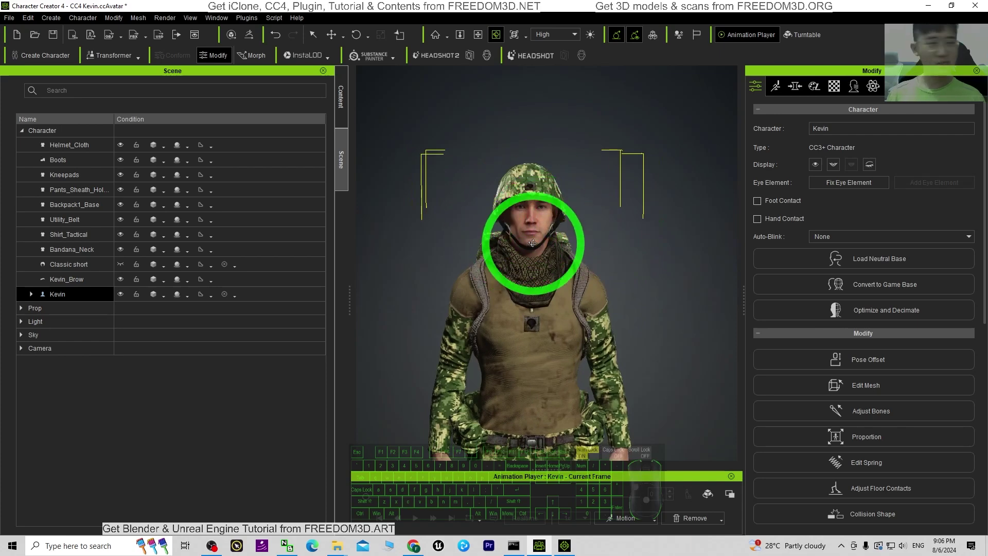
pyautogui.rightClick(650, 274)
pyautogui.press('x')
pyautogui.press('c')
pyautogui.click(542, 531)
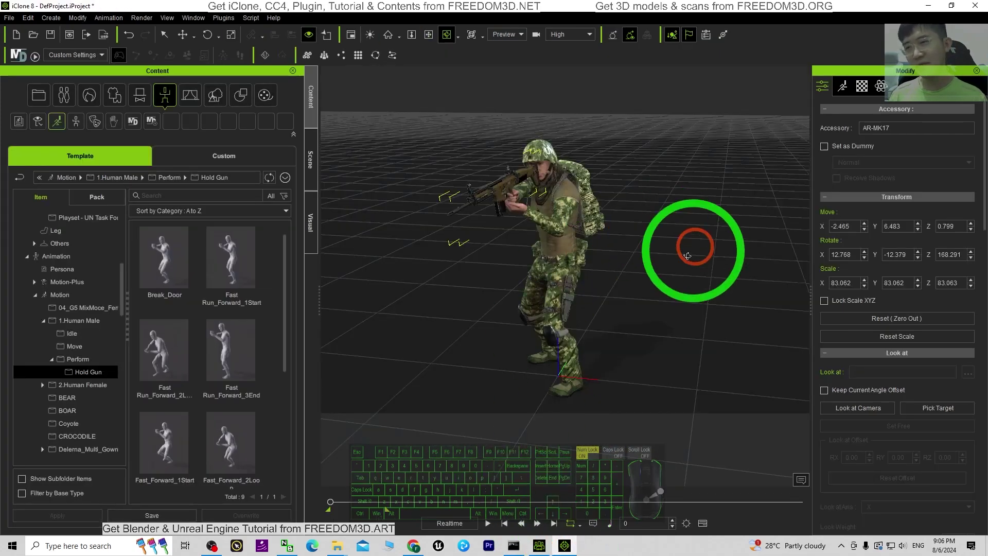
# Step: Orbit around Kevin and play the Hold_Gun_Shoot firing animation on the timeline, then stop it
pyautogui.press('x')
pyautogui.moveTo(723, 265); pyautogui.dragTo(590, 256)
pyautogui.press('c')
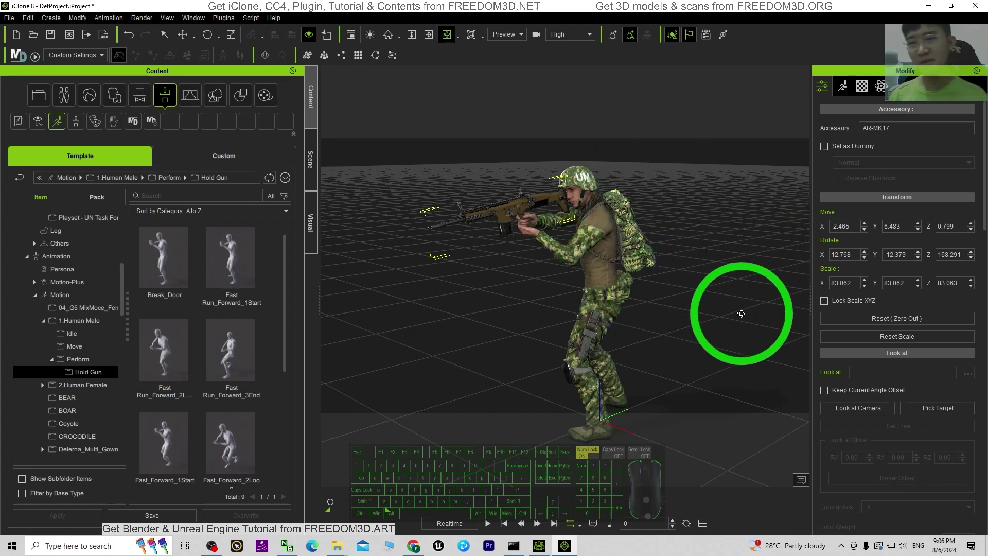
pyautogui.press('c')
pyautogui.moveTo(578, 304); pyautogui.dragTo(562, 351)
pyautogui.click(480, 518)
pyautogui.click(510, 525)
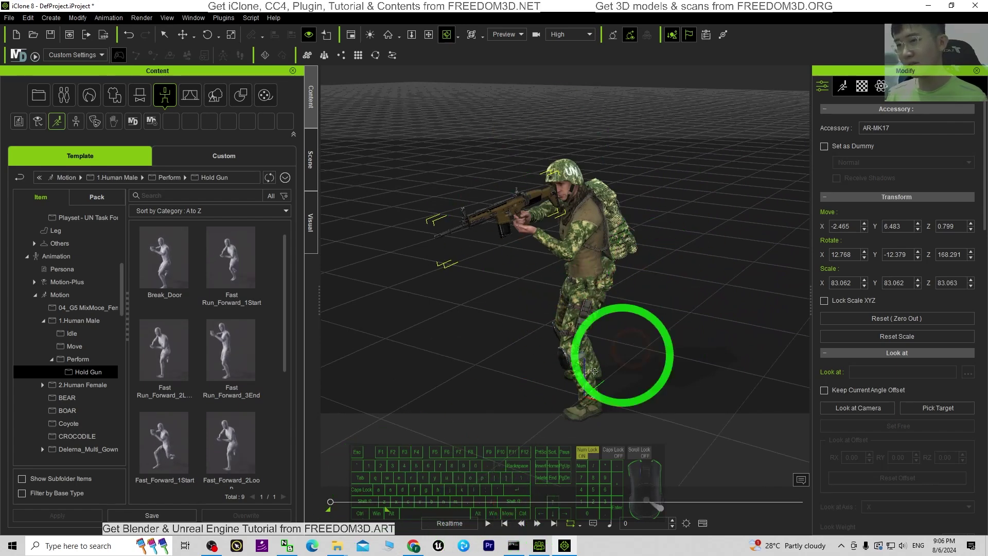
pyautogui.click(492, 525)
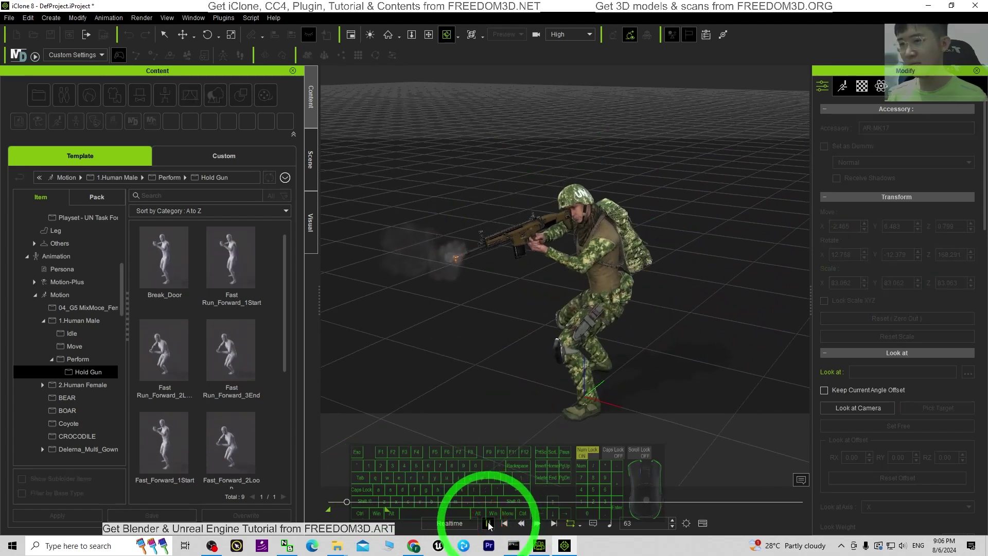
pyautogui.click(490, 527)
pyautogui.click(508, 525)
# Step: Check the armed soldier from several angles, then switch over to Character Creator 4
pyautogui.press('x')
pyautogui.press('c')
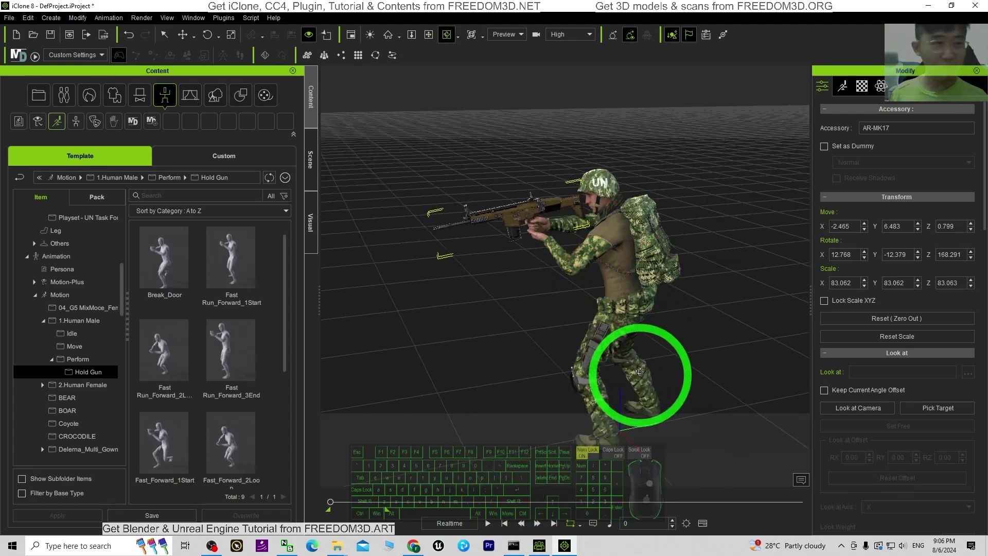
pyautogui.press('x')
pyautogui.moveTo(657, 341); pyautogui.dragTo(633, 288)
pyautogui.press('c')
pyautogui.moveTo(604, 293); pyautogui.dragTo(642, 294)
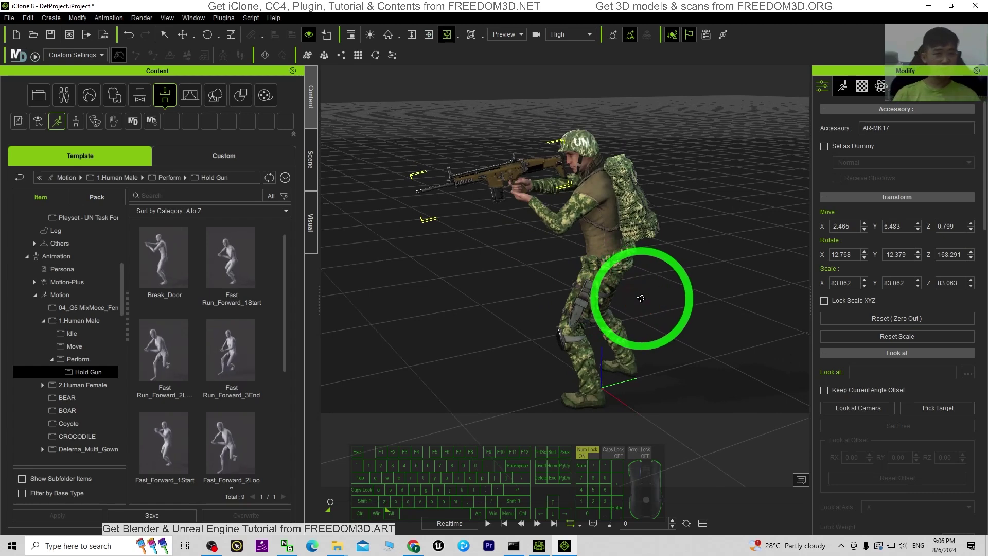
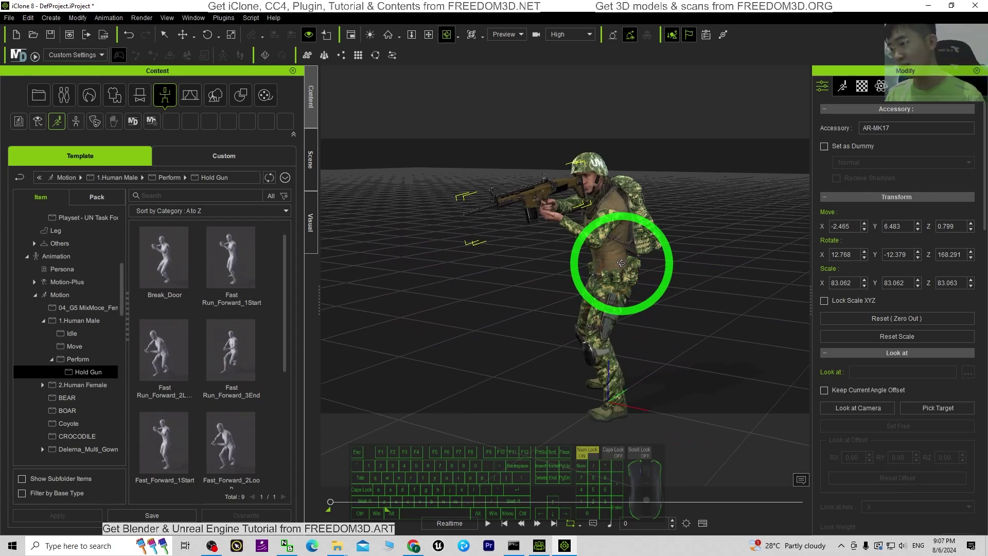
pyautogui.press('x')
pyautogui.moveTo(634, 283); pyautogui.dragTo(613, 267)
pyautogui.press('c')
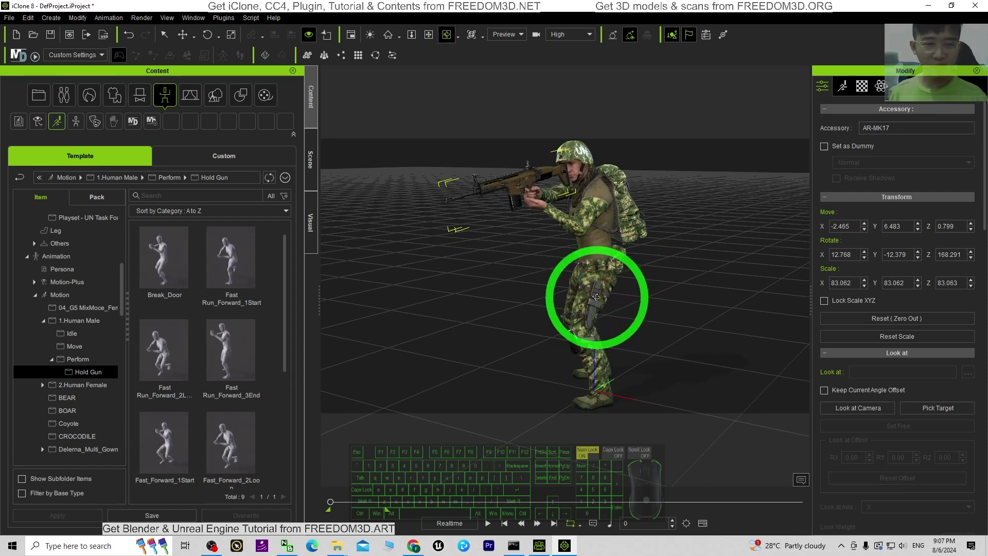
pyautogui.press('c')
pyautogui.click(552, 322)
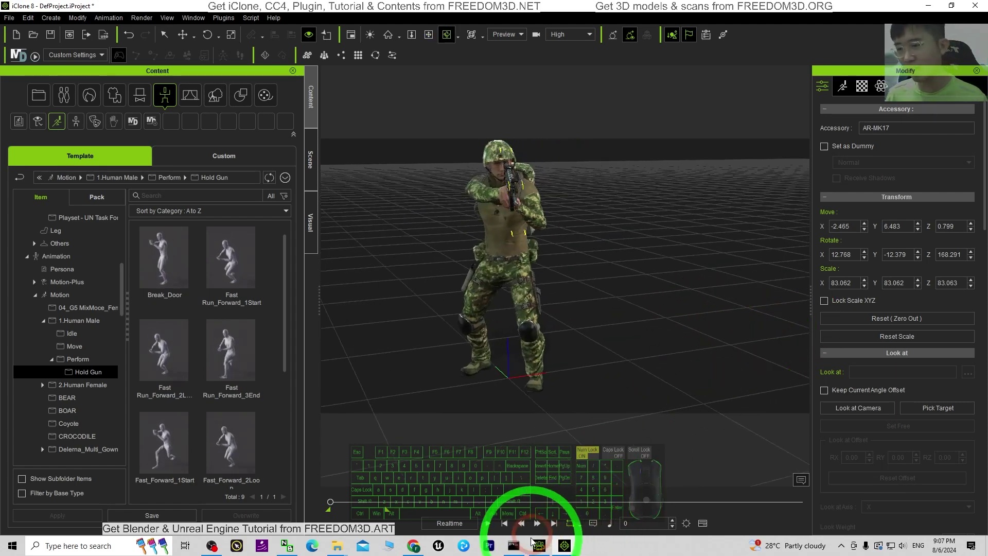